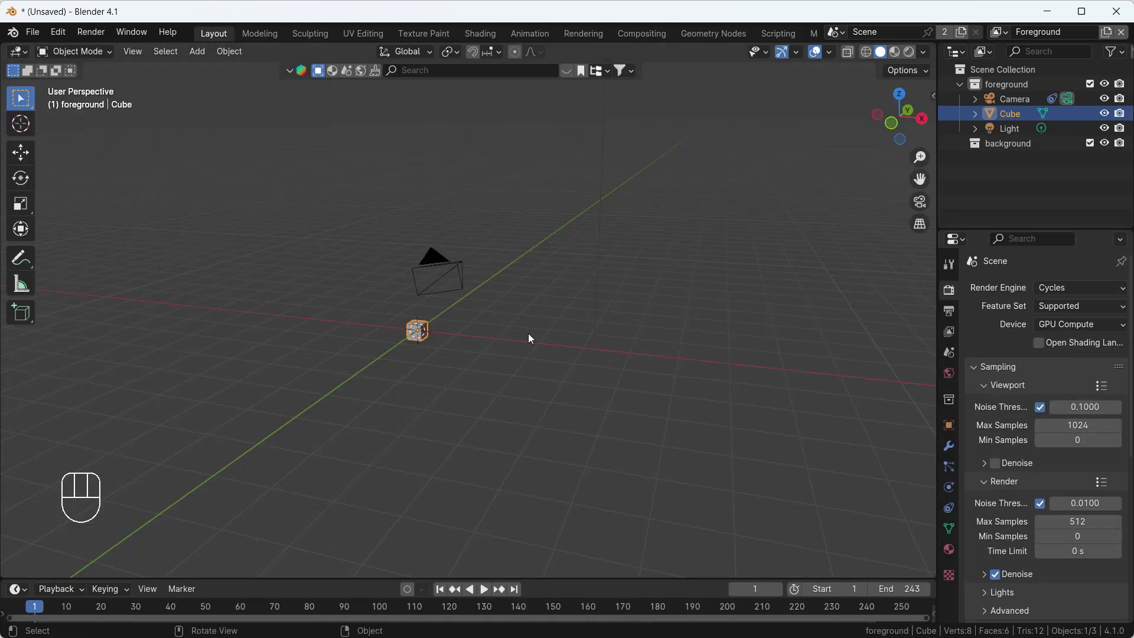
- Look through the tracked camera and play the shot to confirm the cube stays fixed on the street
{"action": "key", "text": "KP_0"}
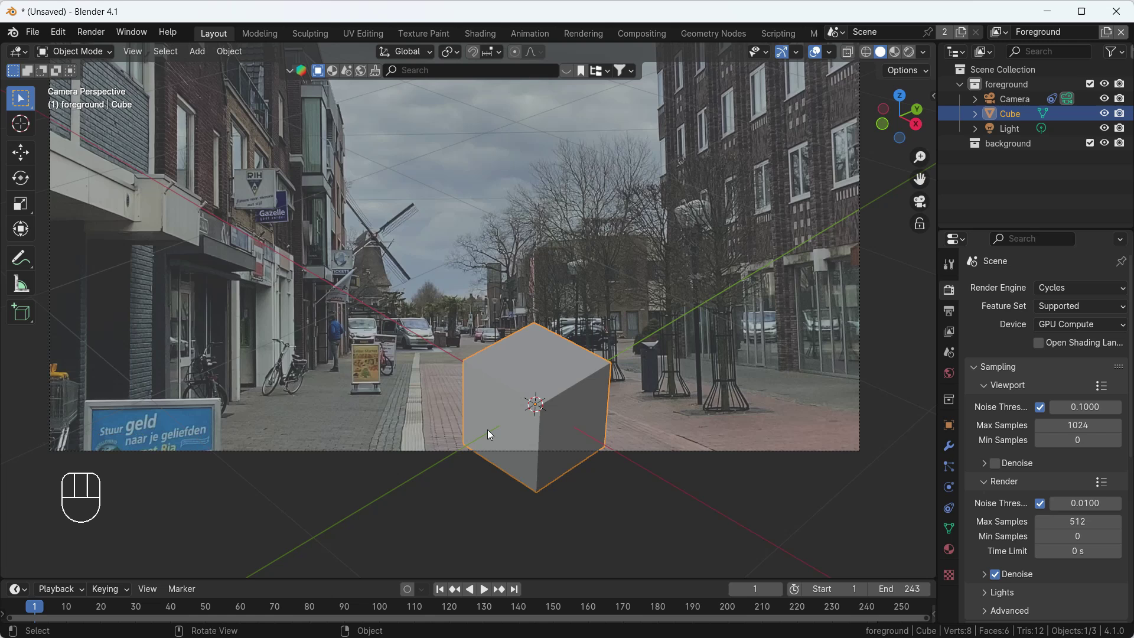
{"action": "key", "text": "s"}
{"action": "key", "text": "space"}
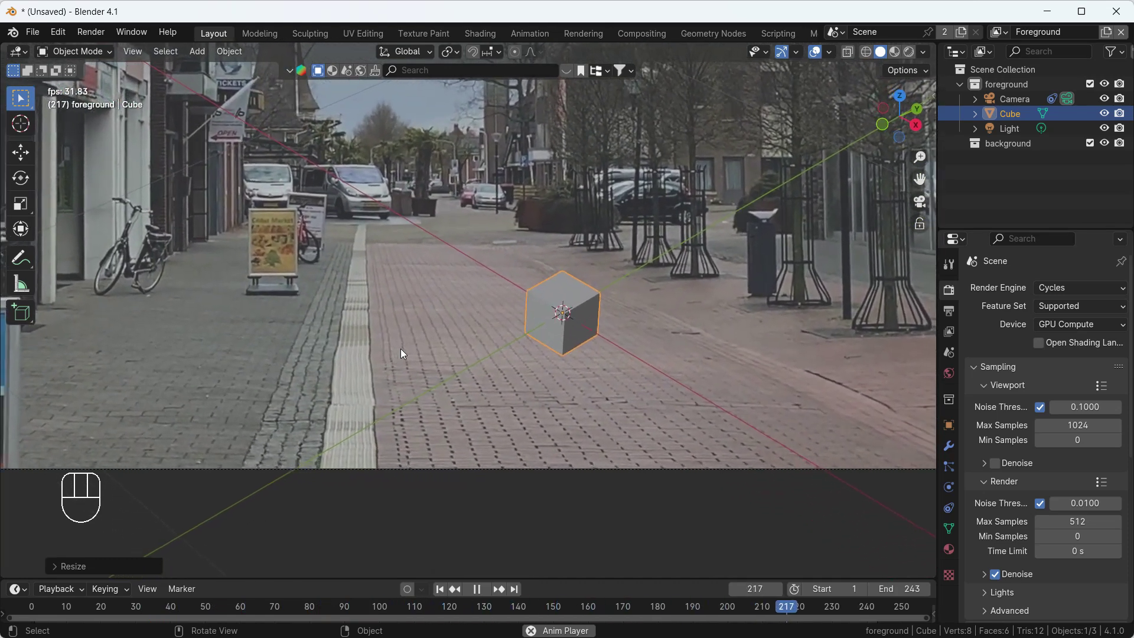
{"action": "key", "text": "space"}
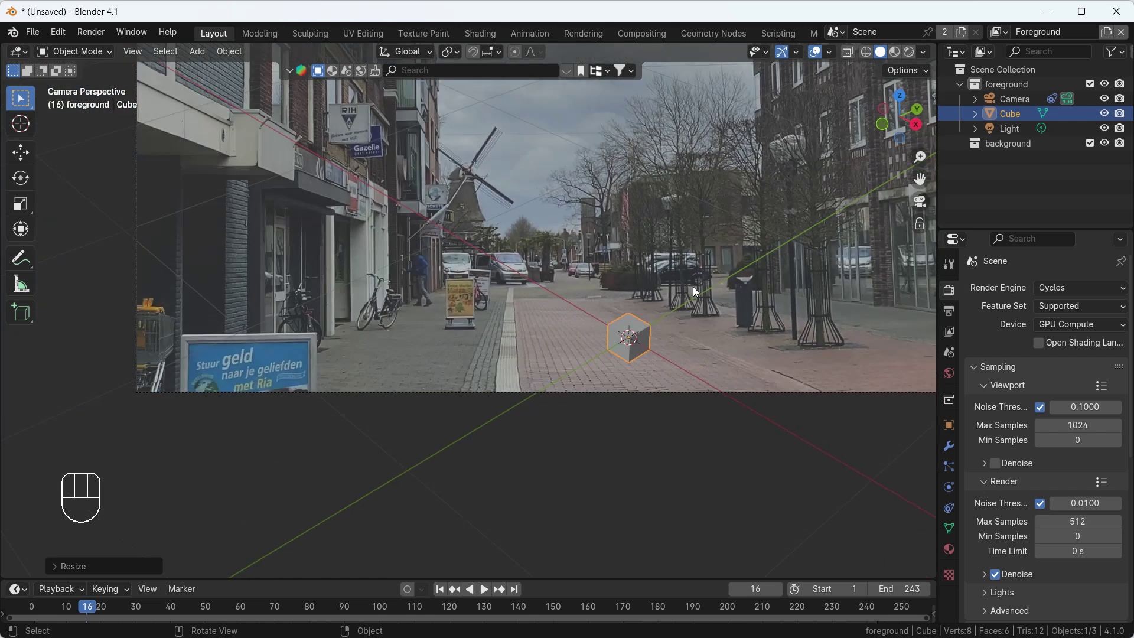
- Select the tracked camera and rotate it slightly to re-orient the framing
{"action": "left_click_drag", "start_coordinate": [653, 296], "coordinate": [626, 382]}
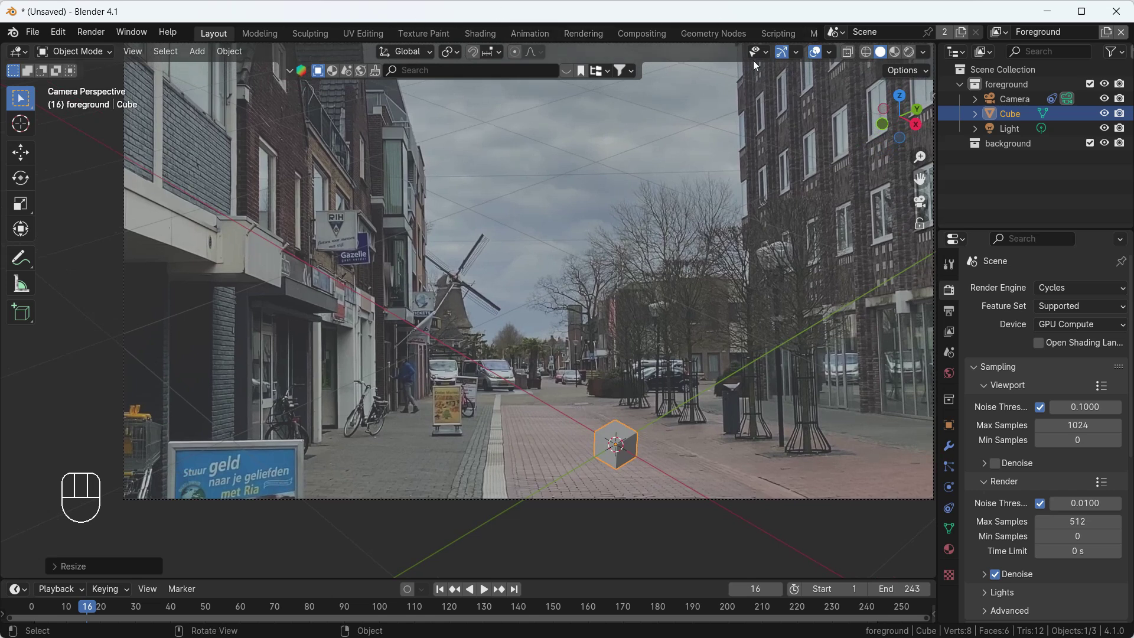
{"action": "left_click_drag", "start_coordinate": [458, 57], "coordinate": [481, 111]}
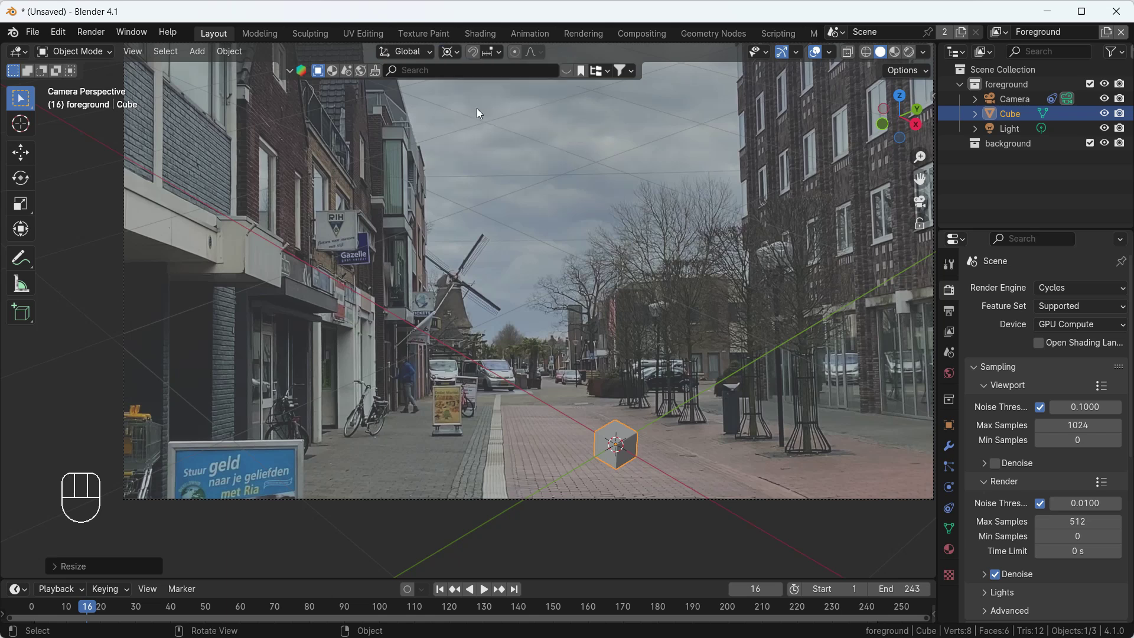
{"action": "left_click", "coordinate": [1004, 102]}
{"action": "middle_click", "coordinate": [610, 445]}
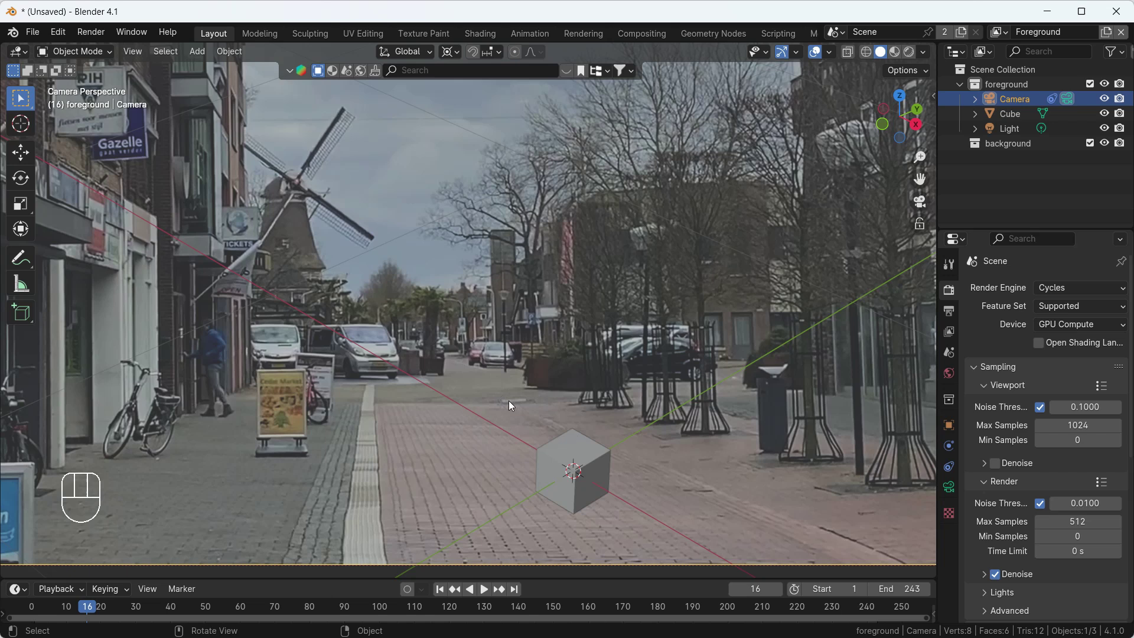
{"action": "left_click_drag", "start_coordinate": [510, 407], "coordinate": [529, 415]}
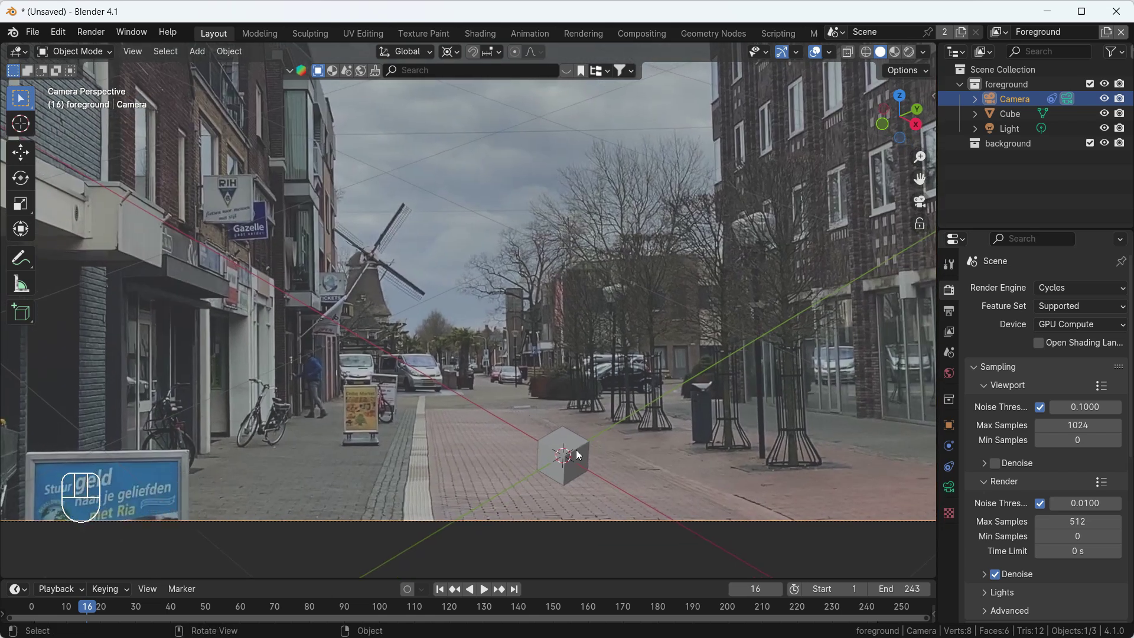
{"action": "key", "text": "r"}
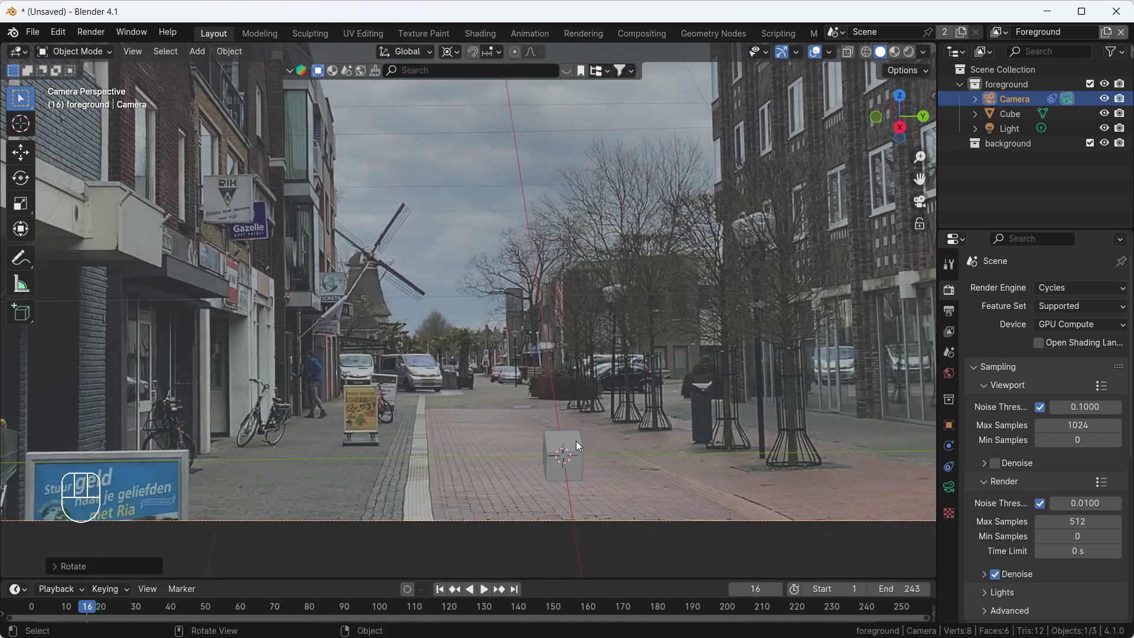
{"action": "key", "text": "r"}
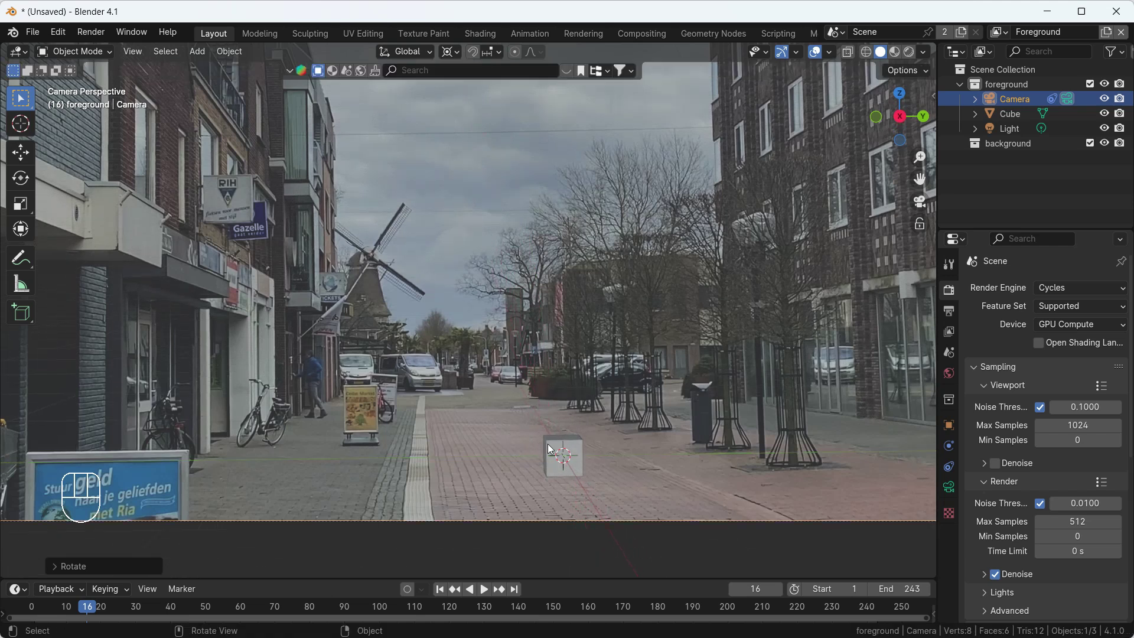
{"action": "key", "text": "r"}
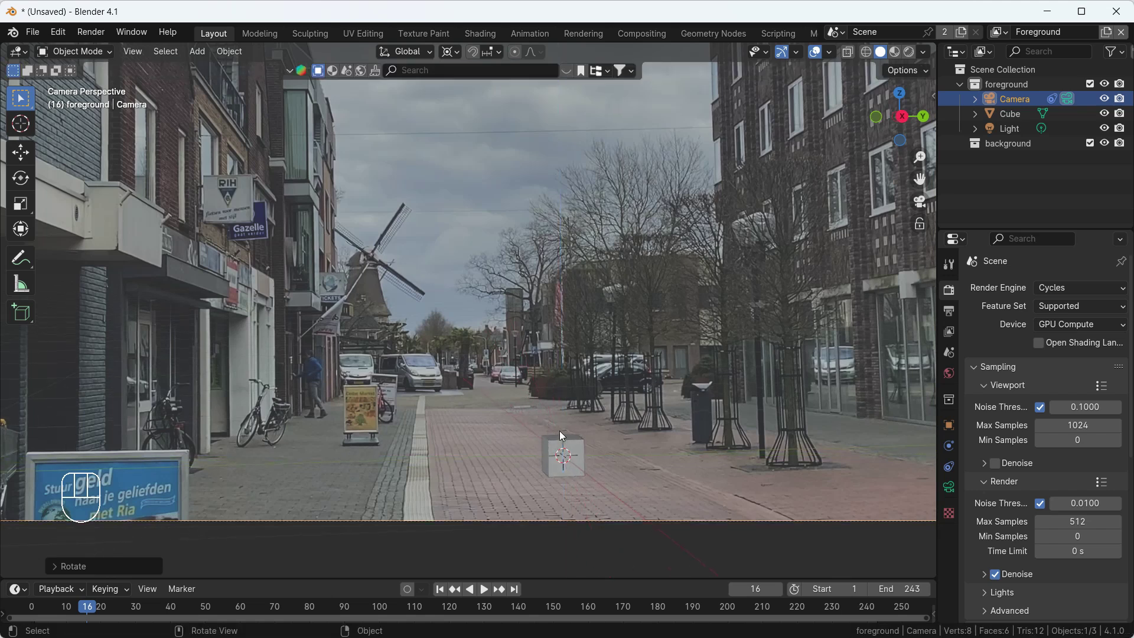
- Replay the shot to check the new camera angle, then select the cube and orbit out of camera view
{"action": "key", "text": "space"}
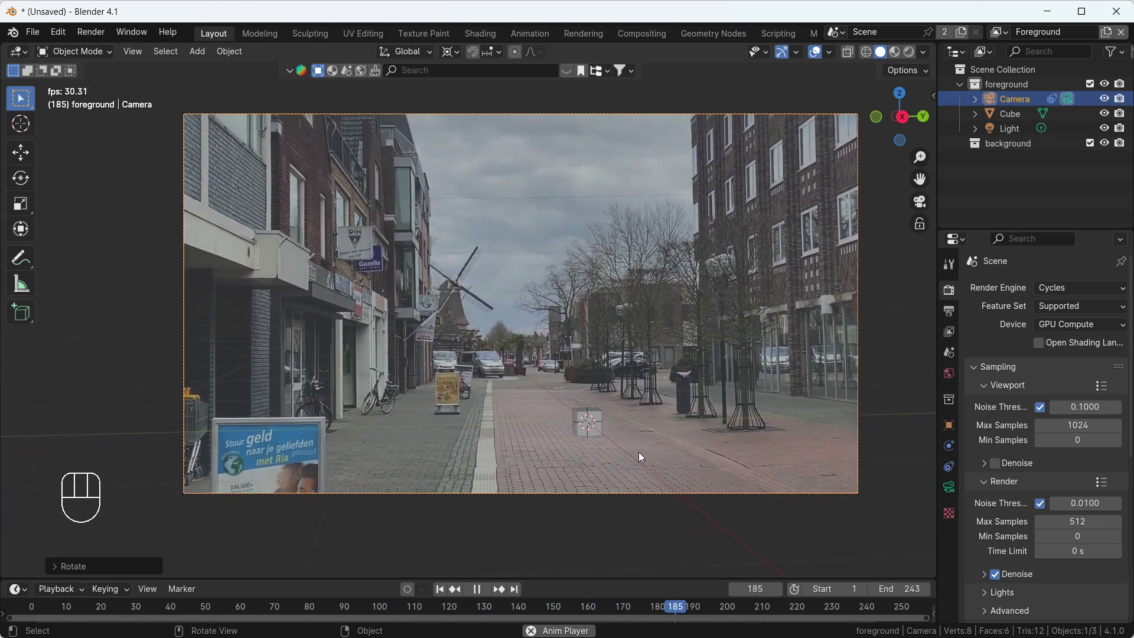
{"action": "key", "text": "space"}
{"action": "left_click", "coordinate": [585, 422]}
{"action": "left_click_drag", "start_coordinate": [592, 425], "coordinate": [634, 416]}
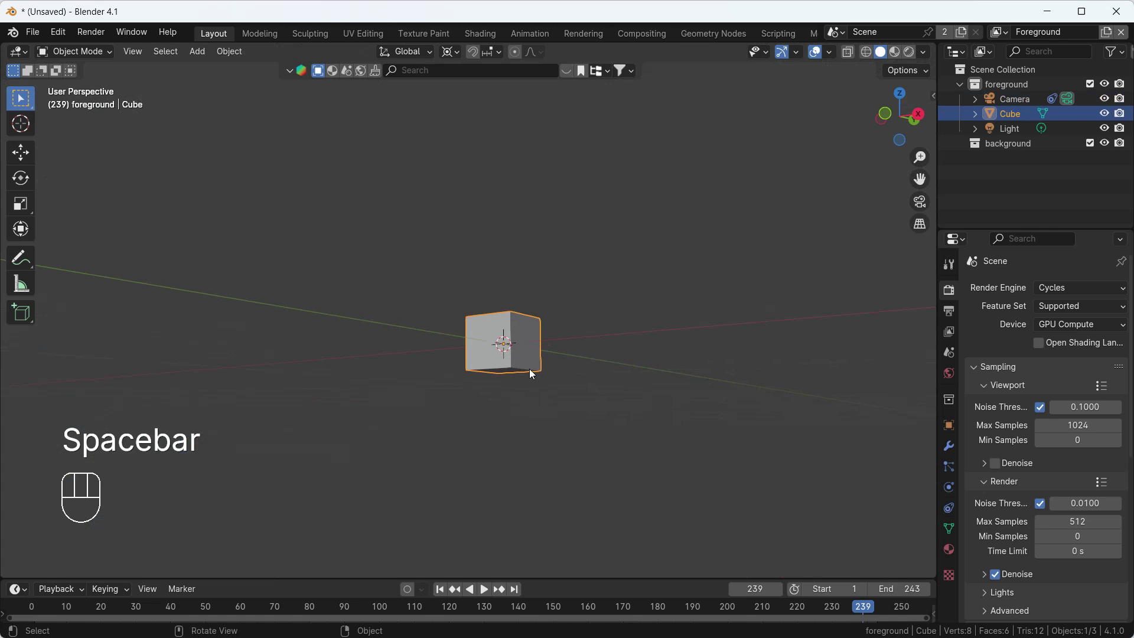
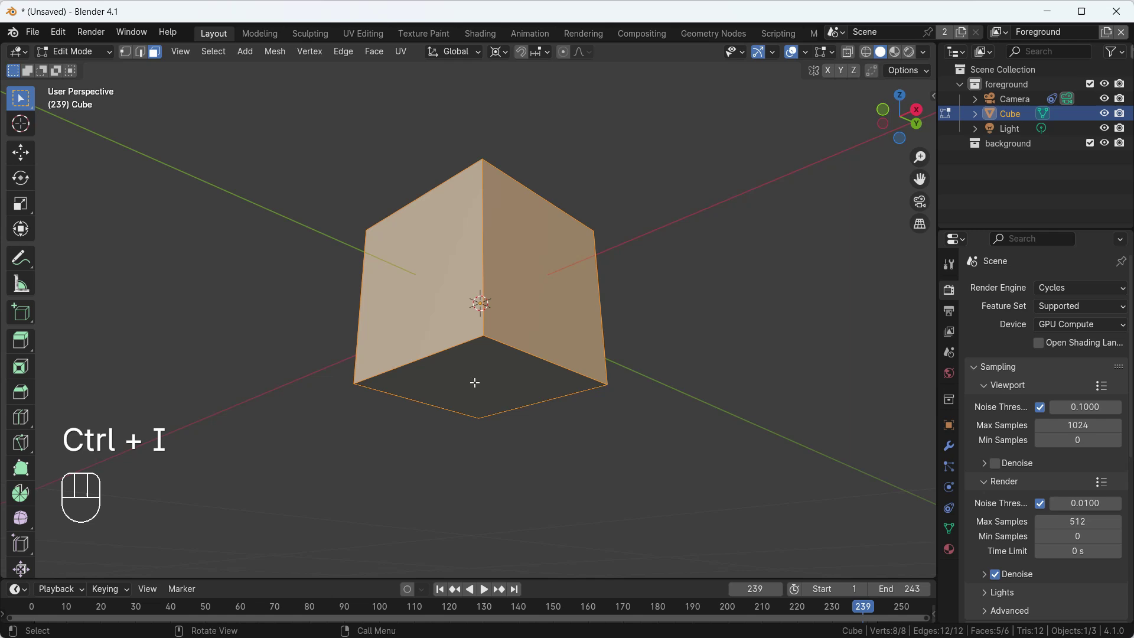
- Delete all cube faces but the bottom, centre its origin and snap the face to the 3D cursor
{"action": "key", "text": "Delete"}
{"action": "key", "text": "Tab"}
{"action": "left_click_drag", "start_coordinate": [503, 382], "coordinate": [586, 412]}
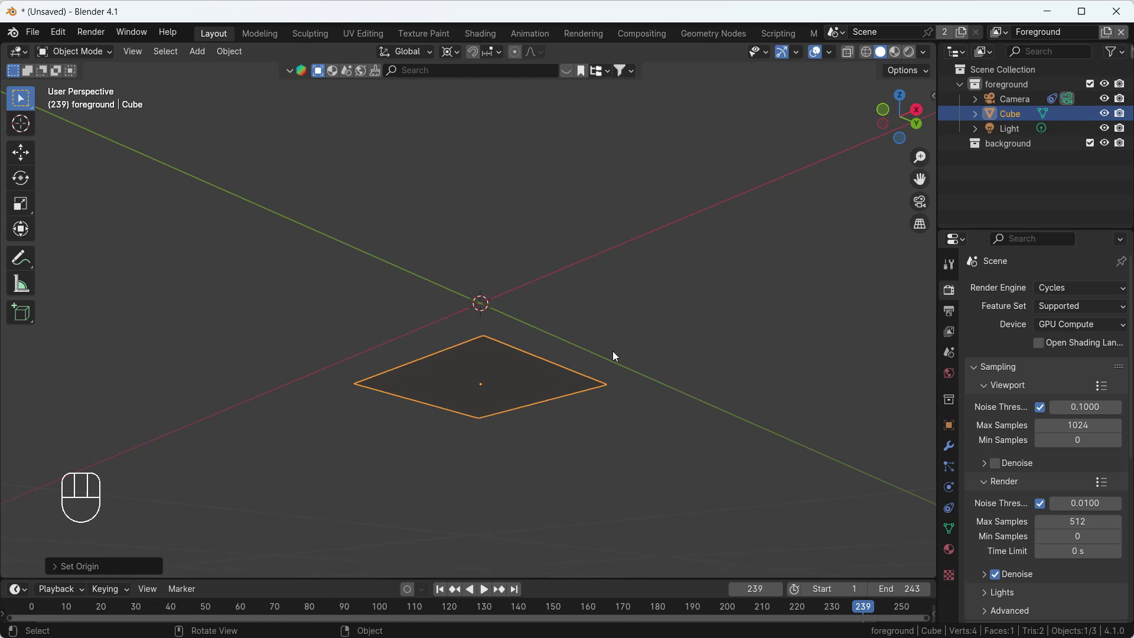
{"action": "key", "text": "shift+s"}
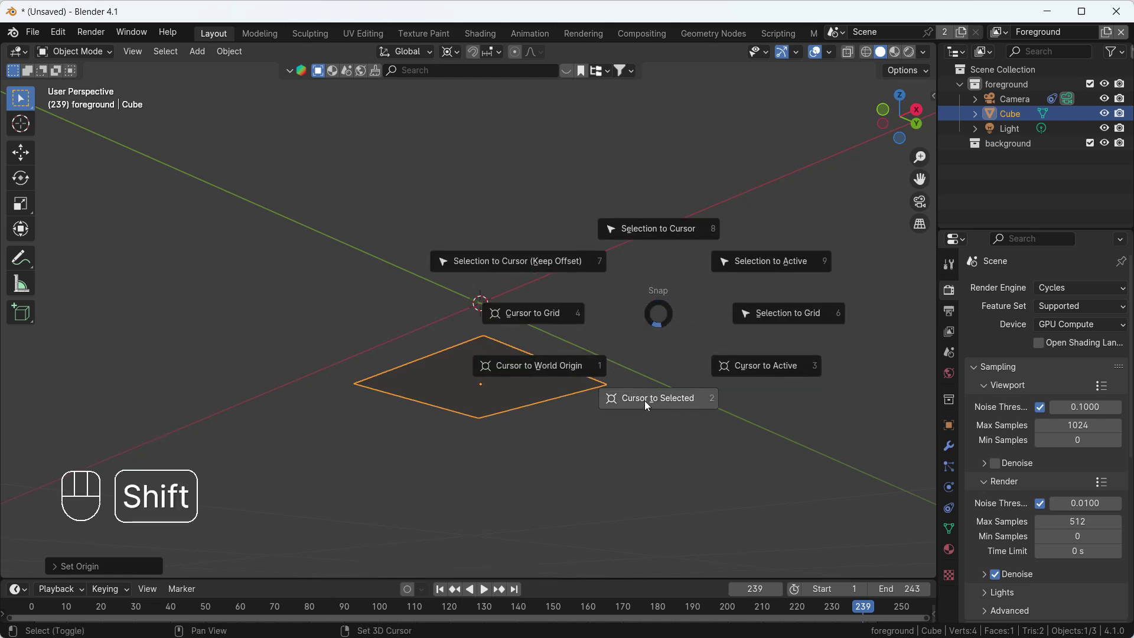
{"action": "left_click_drag", "start_coordinate": [508, 308], "coordinate": [458, 396]}
- Back in camera view, scale the remaining face up into a ground surface on the street
{"action": "key", "text": "KP_0"}
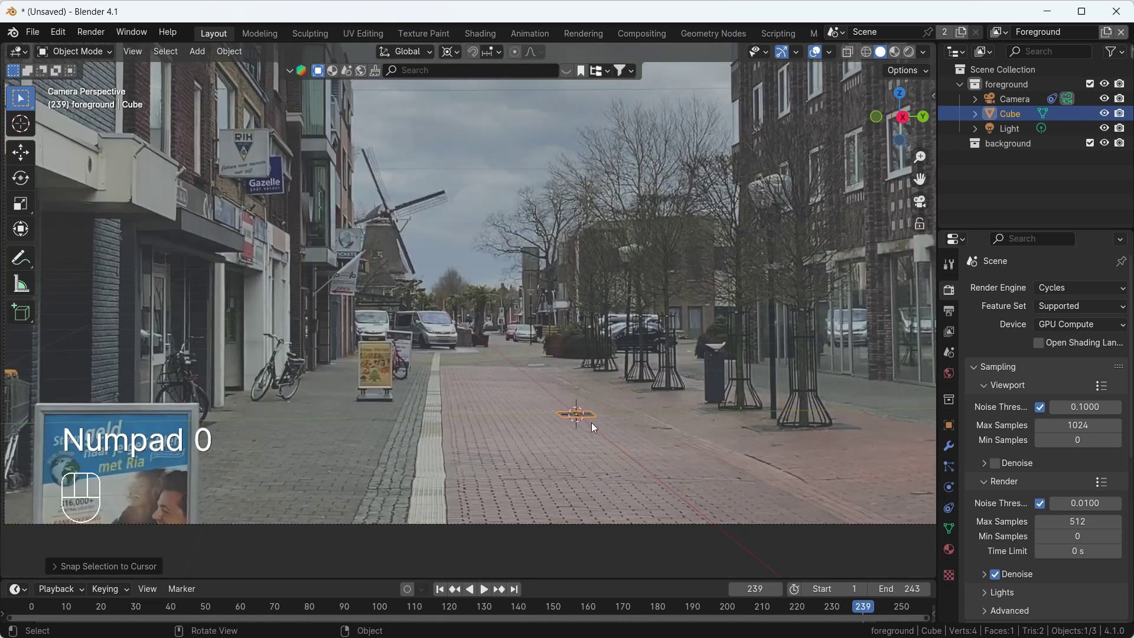
{"action": "key", "text": "s"}
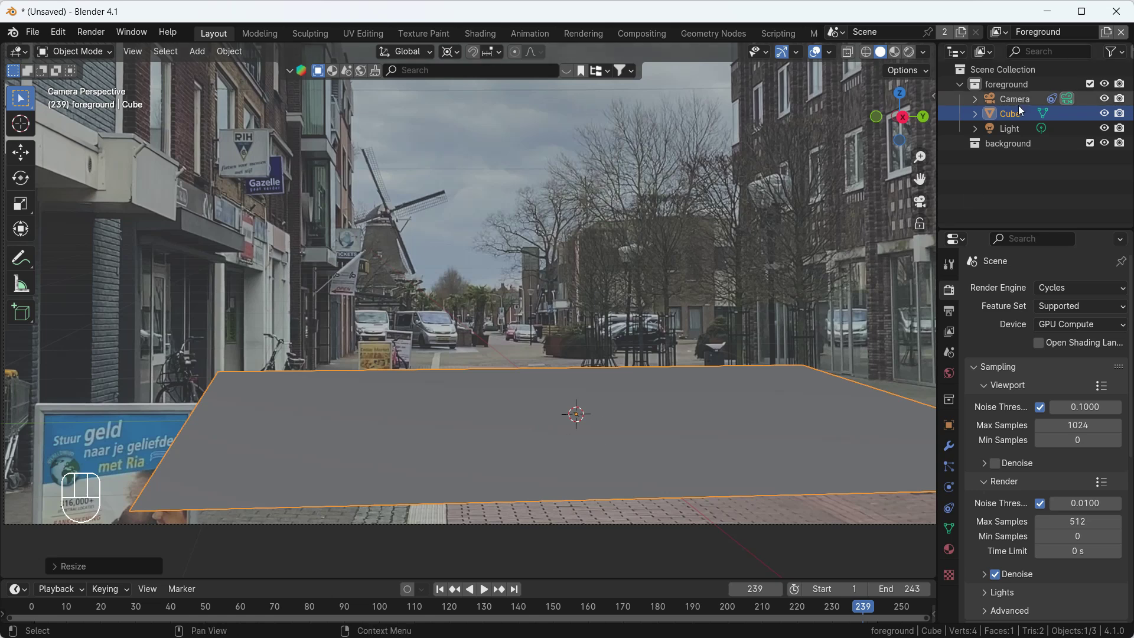
- Roll the camera 4.5° about Y, then scale the floor plane to cover the street up to the buildings
{"action": "left_click", "coordinate": [1017, 99]}
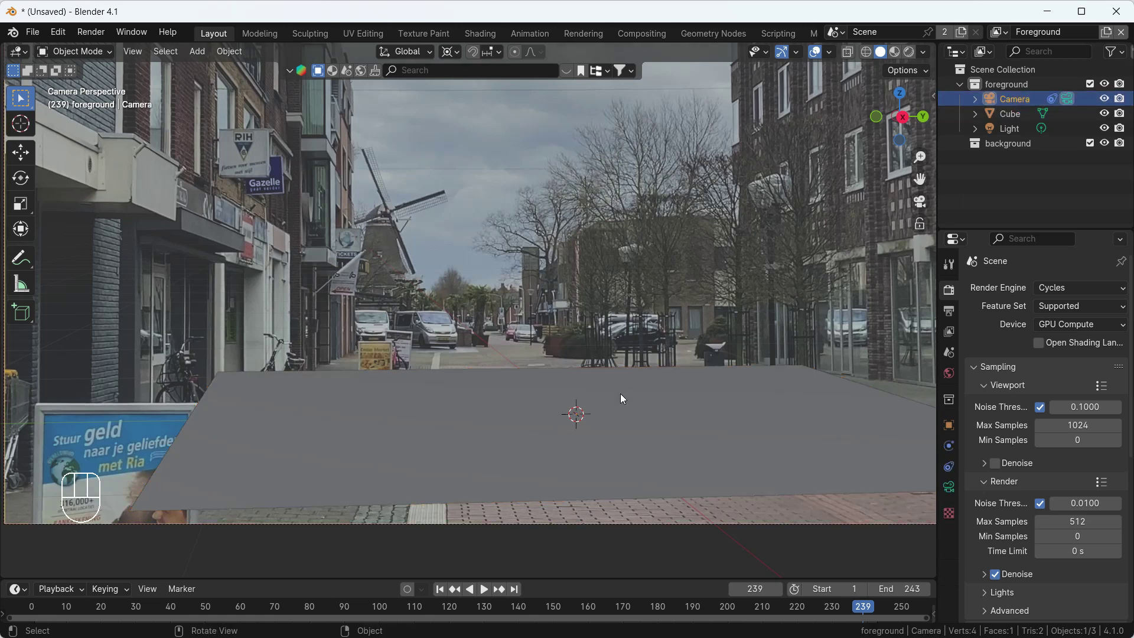
{"action": "key", "text": "r"}
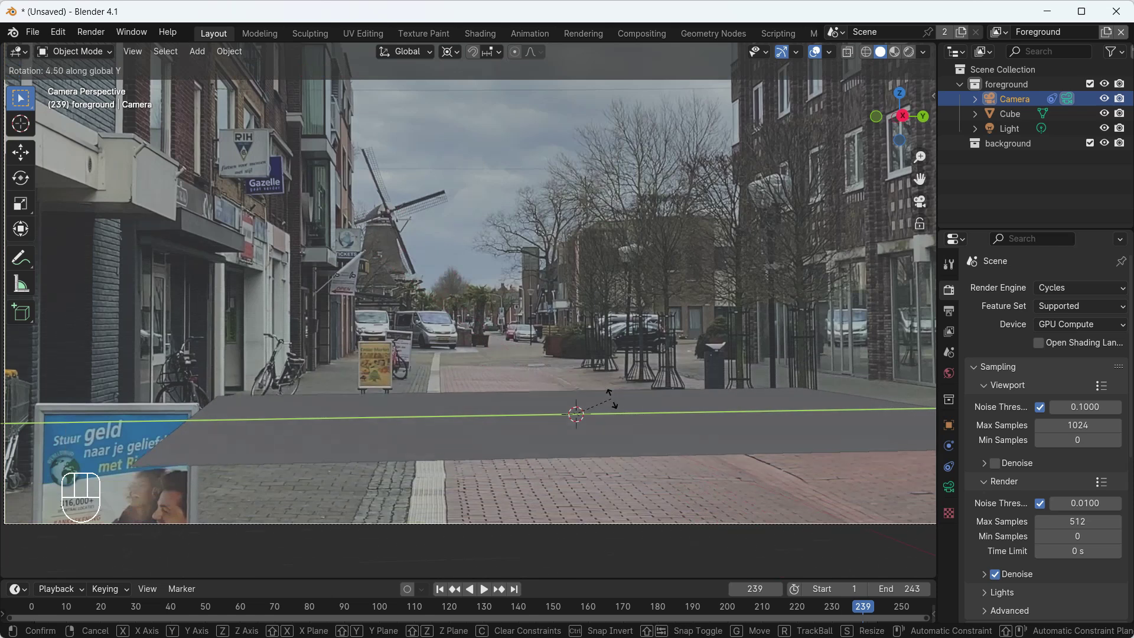
{"action": "key", "text": "s"}
{"action": "left_click_drag", "start_coordinate": [459, 56], "coordinate": [502, 173]}
{"action": "left_click", "coordinate": [547, 422]}
{"action": "key", "text": "s"}
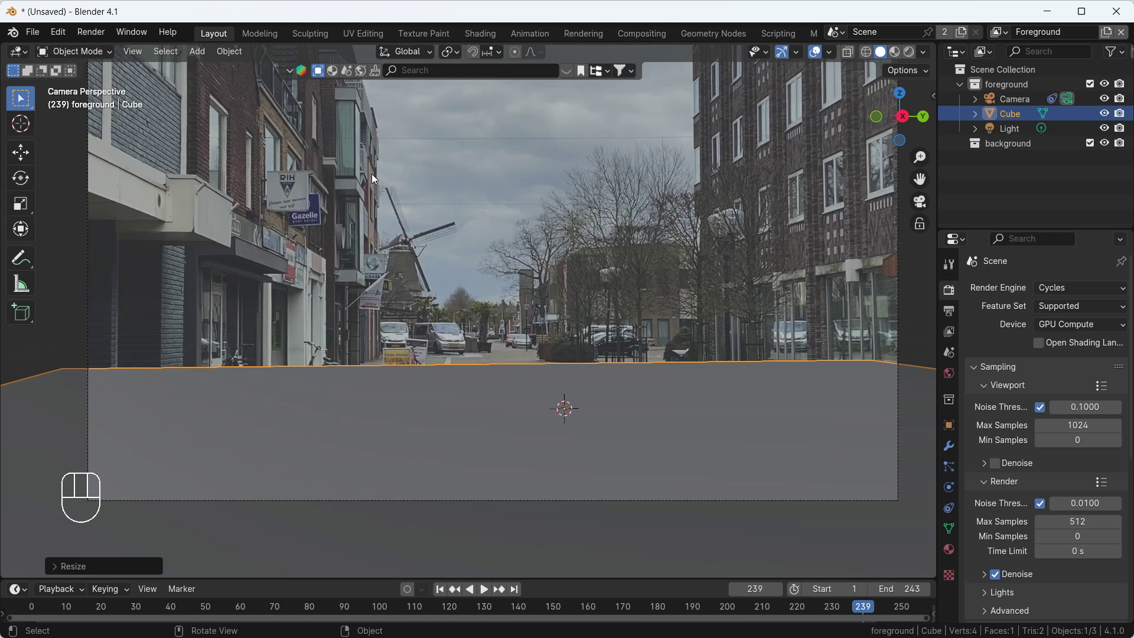
- Search BlenderKit for 'robot' and drop the Heavy Zaku MKII asset onto the floor plane
{"action": "left_click_drag", "start_coordinate": [632, 69], "coordinate": [591, 49]}
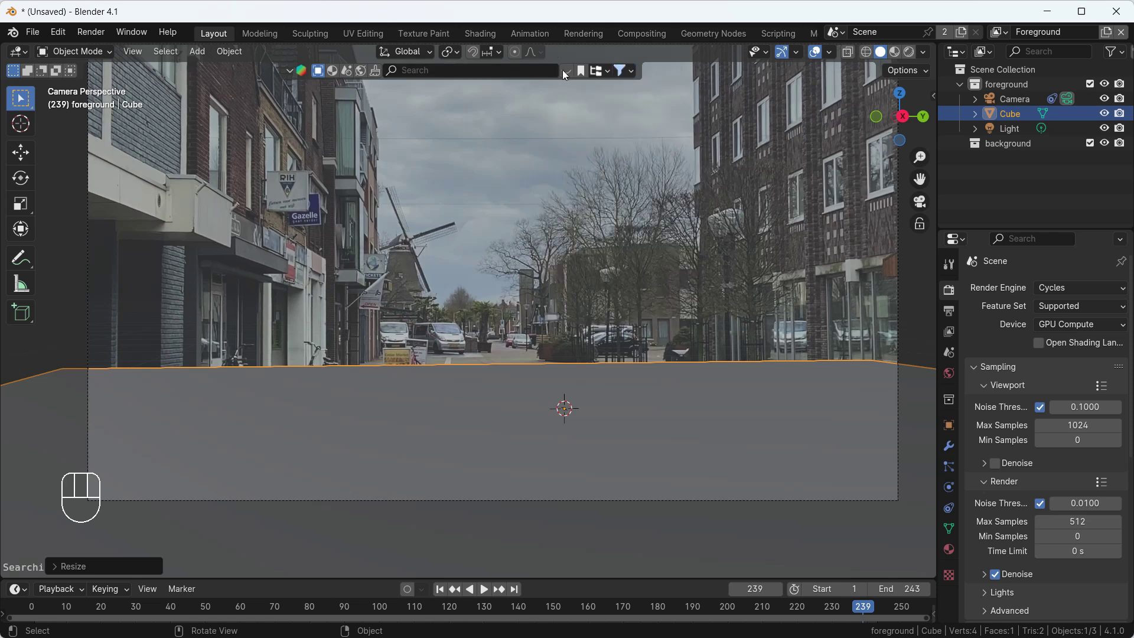
{"action": "left_click_drag", "start_coordinate": [602, 69], "coordinate": [525, 78]}
{"action": "left_click_drag", "start_coordinate": [525, 78], "coordinate": [526, 77]}
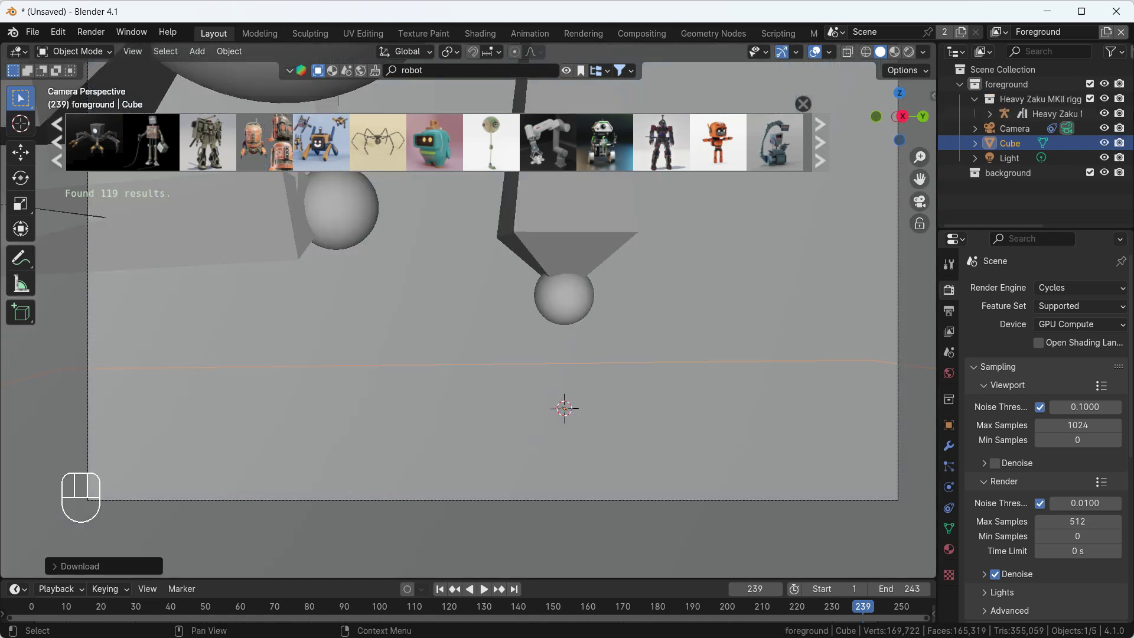
{"action": "left_click", "coordinate": [1035, 116]}
- Resize the robot and rotate it 85° about Z so it faces the camera
{"action": "key", "text": "s"}
{"action": "key", "text": "s"}
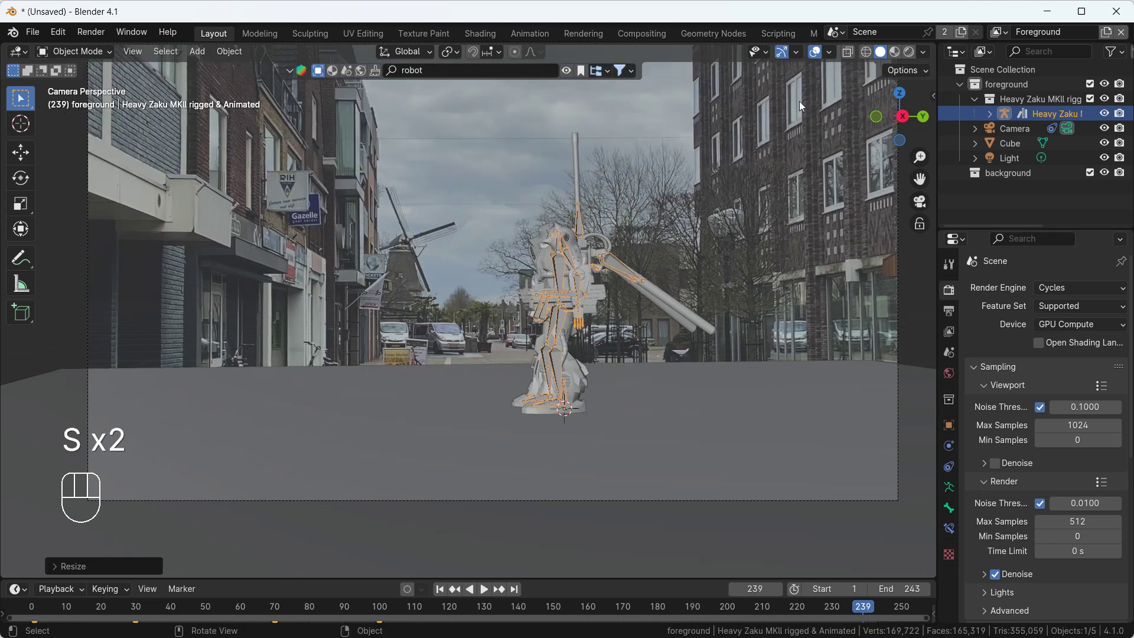
{"action": "left_click_drag", "start_coordinate": [639, 325], "coordinate": [655, 373]}
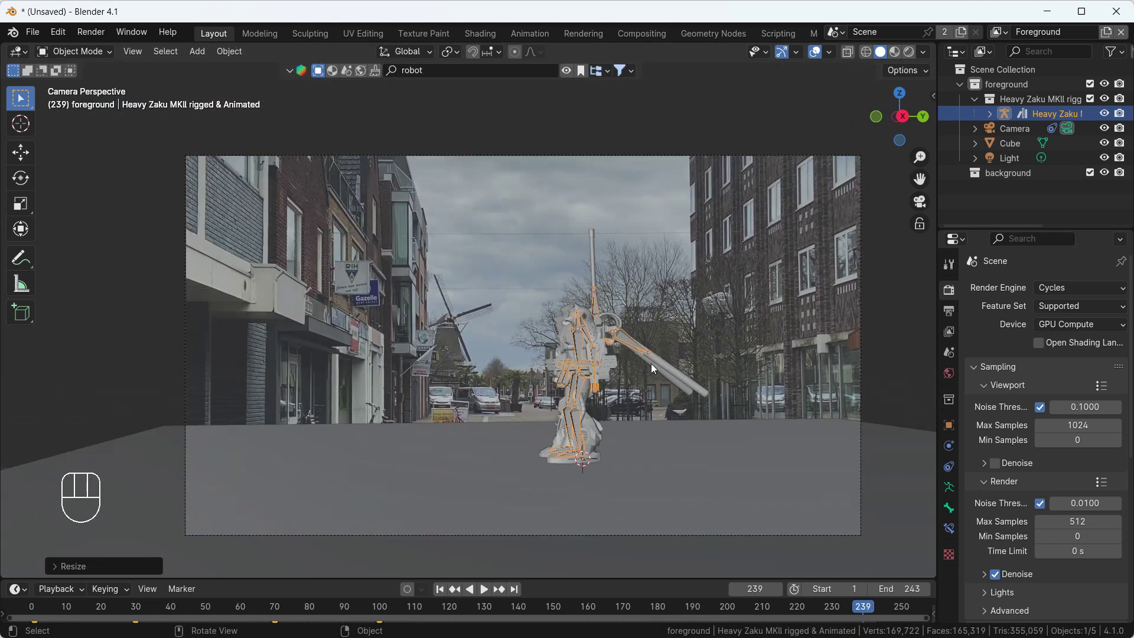
{"action": "key", "text": "r"}
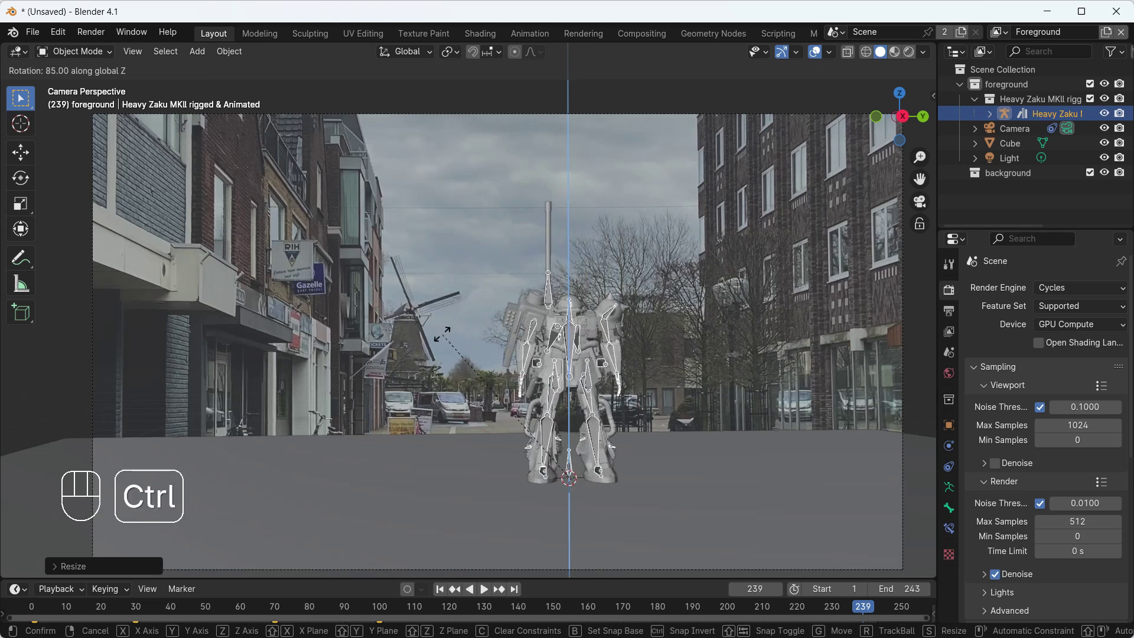
- Confirm the robot's scale, hide the ground plane and play the shot with the robot over the footage
{"action": "key", "text": "s"}
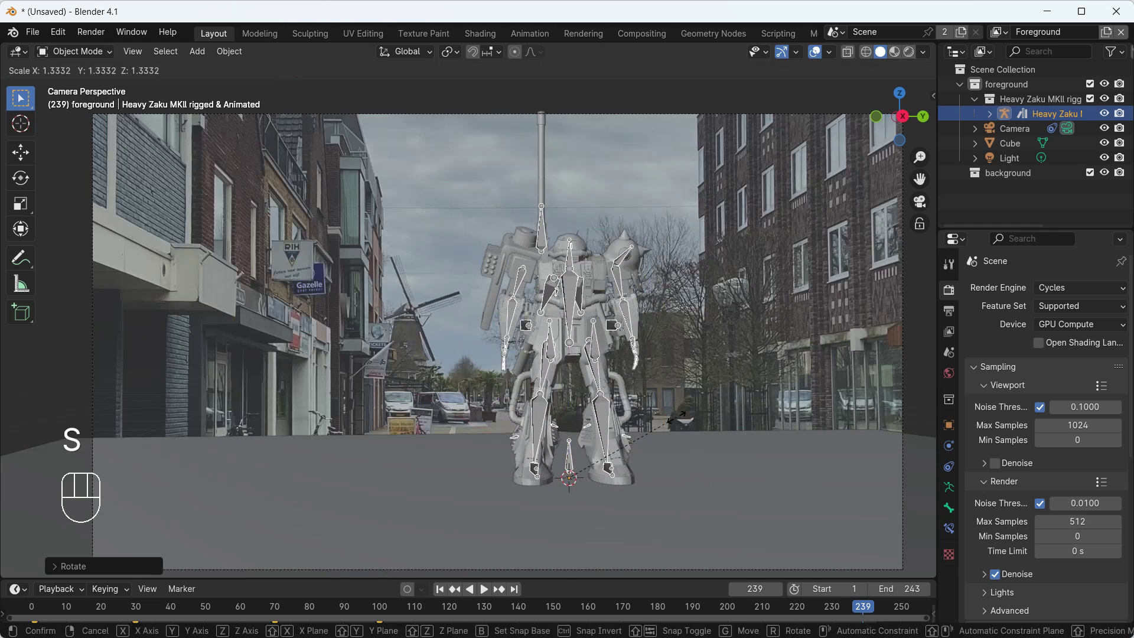
{"action": "key", "text": "space"}
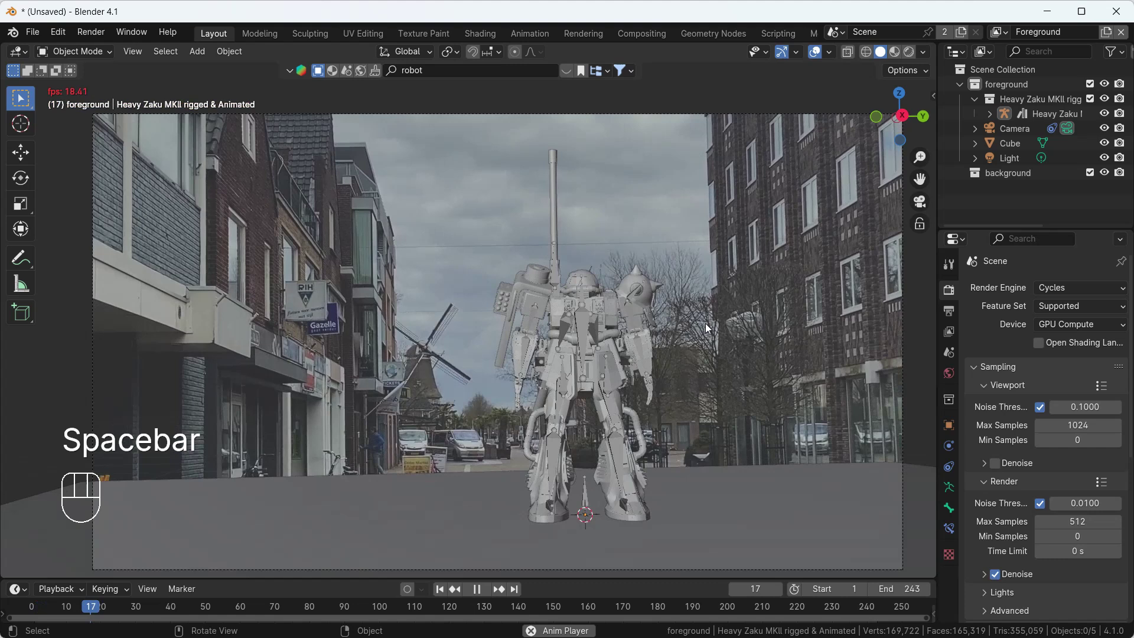
{"action": "key", "text": "space"}
{"action": "left_click", "coordinate": [788, 522]}
{"action": "key", "text": "h"}
{"action": "key", "text": "space"}
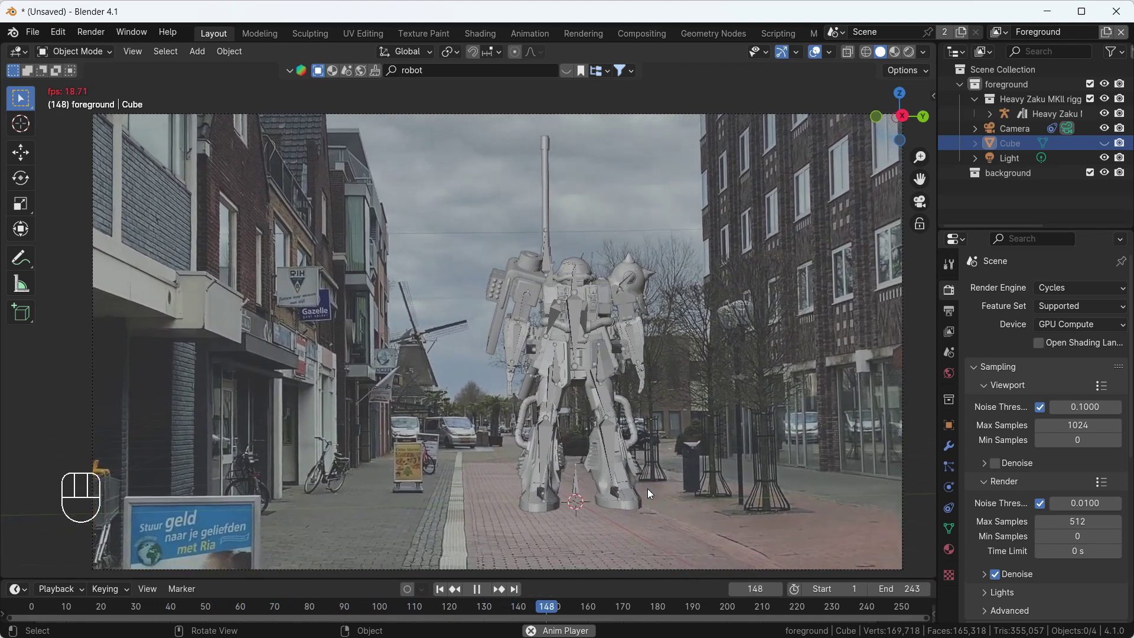
{"action": "key", "text": "space"}
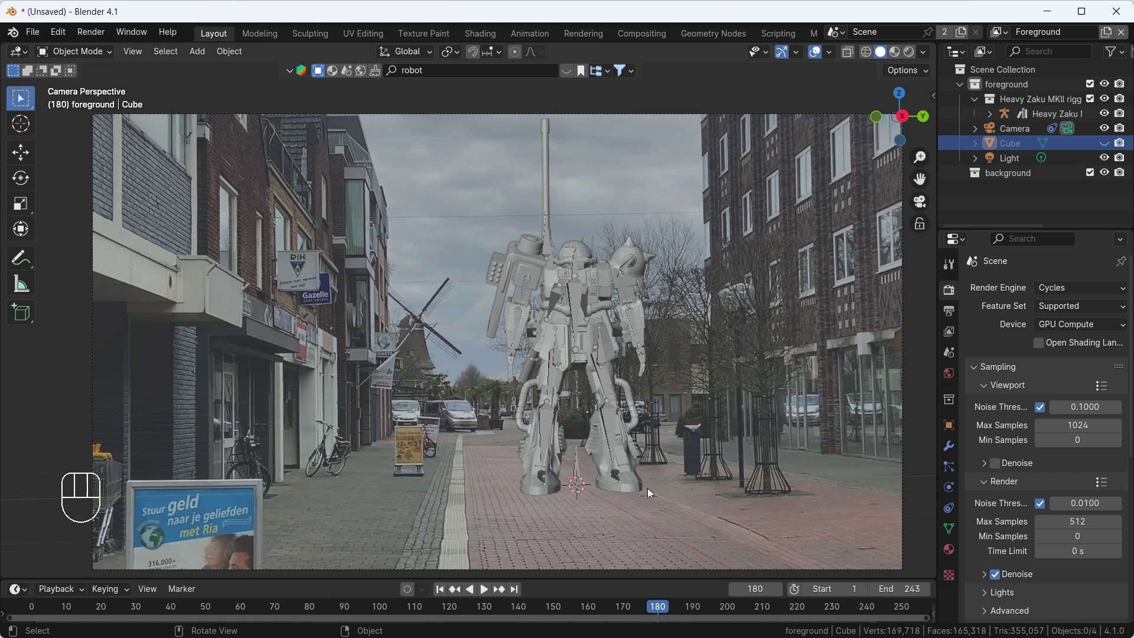
- Unhide the ground plane and switch the viewport to Rendered shading for a Cycles preview
{"action": "left_click", "coordinate": [1036, 116]}
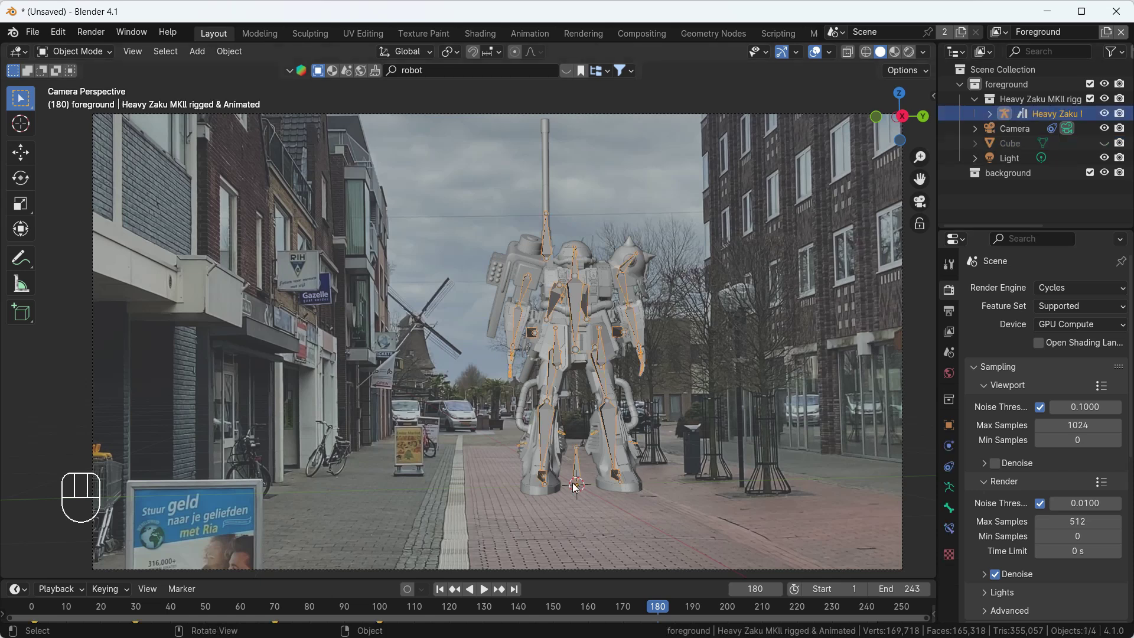
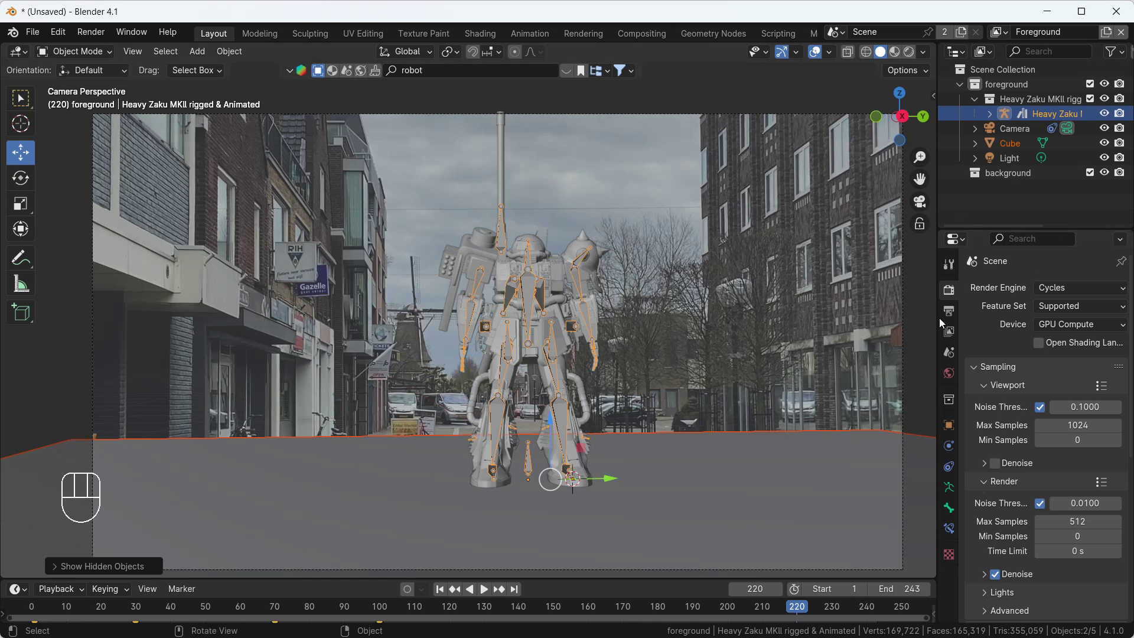
{"action": "left_click_drag", "start_coordinate": [1079, 288], "coordinate": [904, 181]}
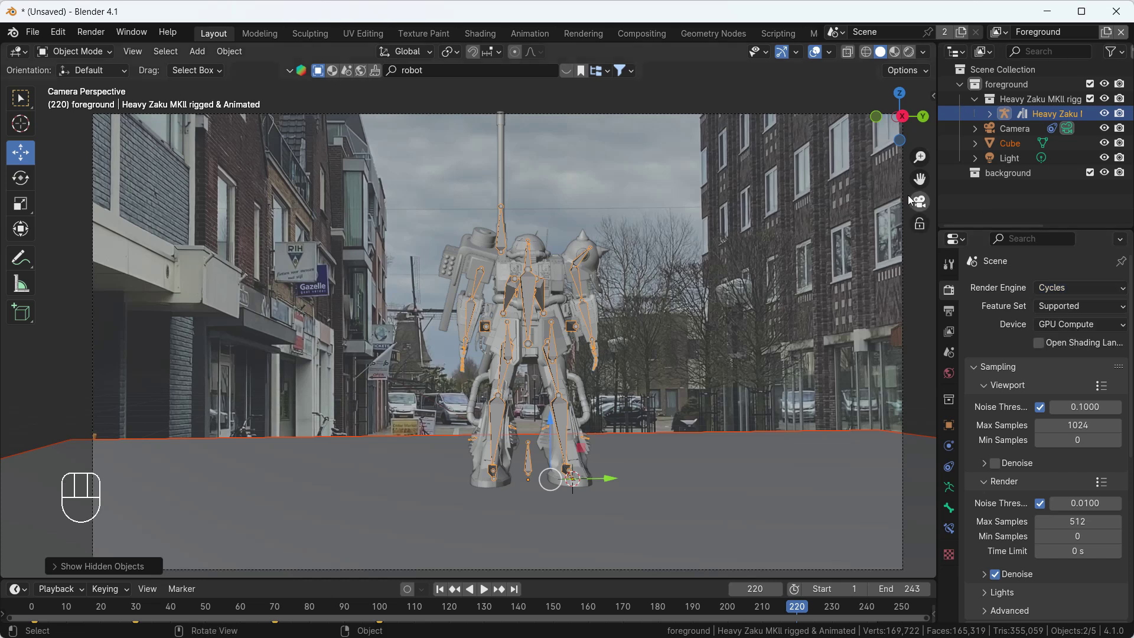
{"action": "left_click", "coordinate": [911, 54]}
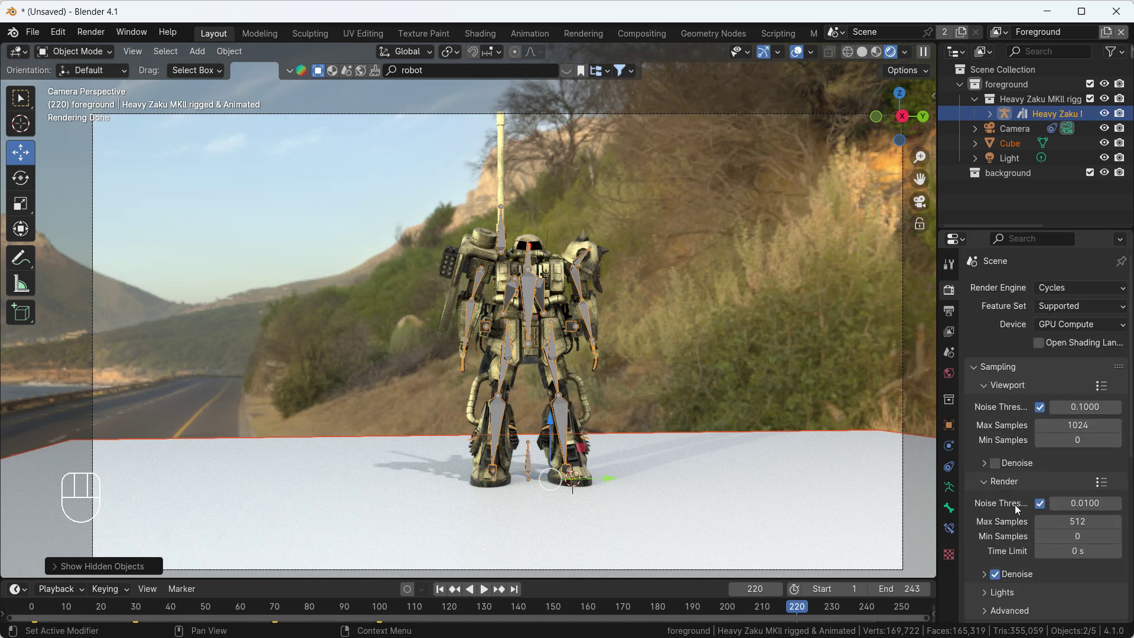
- In Film settings enable Transparent and Transparent Glass so the footage shows behind the render
{"action": "left_click", "coordinate": [983, 496]}
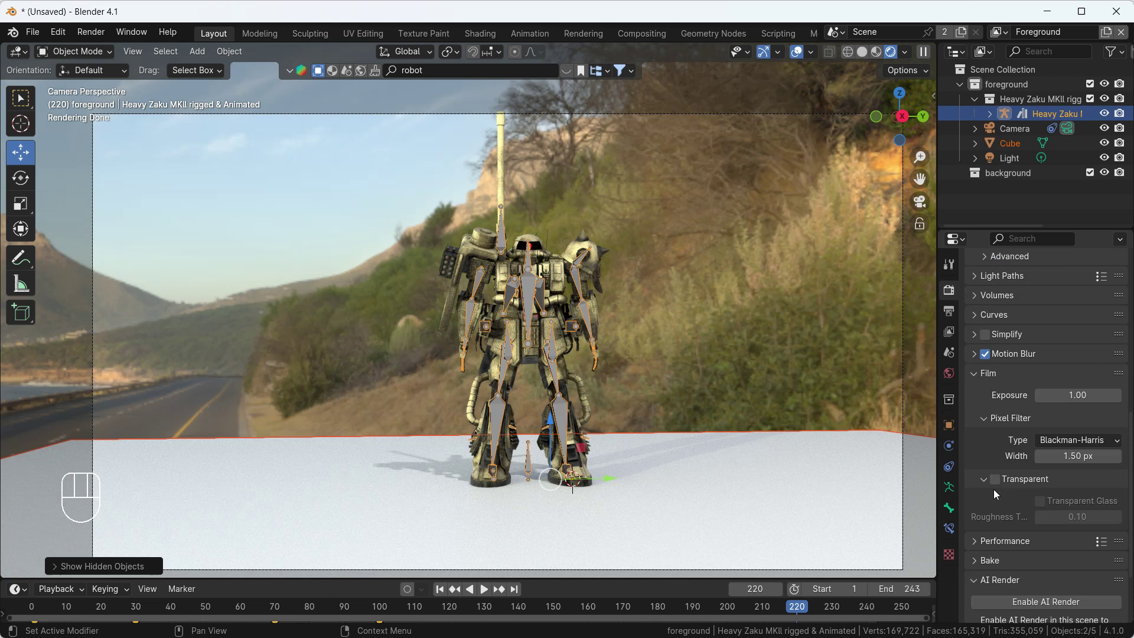
{"action": "left_click", "coordinate": [1003, 455]}
{"action": "left_click", "coordinate": [1047, 479]}
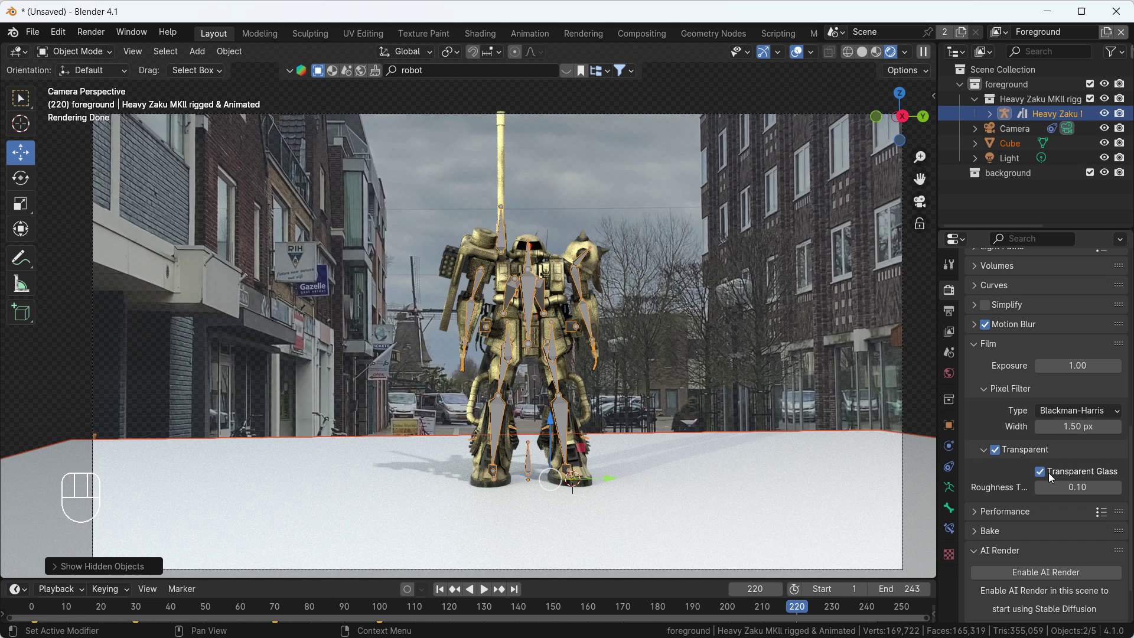
{"action": "left_click", "coordinate": [1042, 480]}
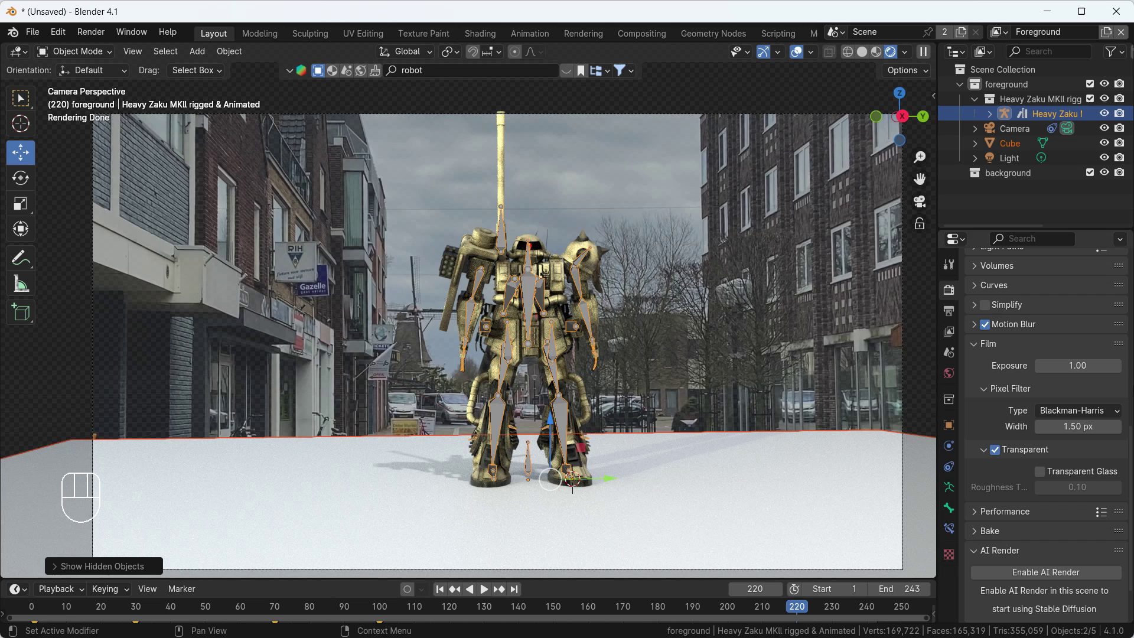
{"action": "left_click", "coordinate": [1047, 480]}
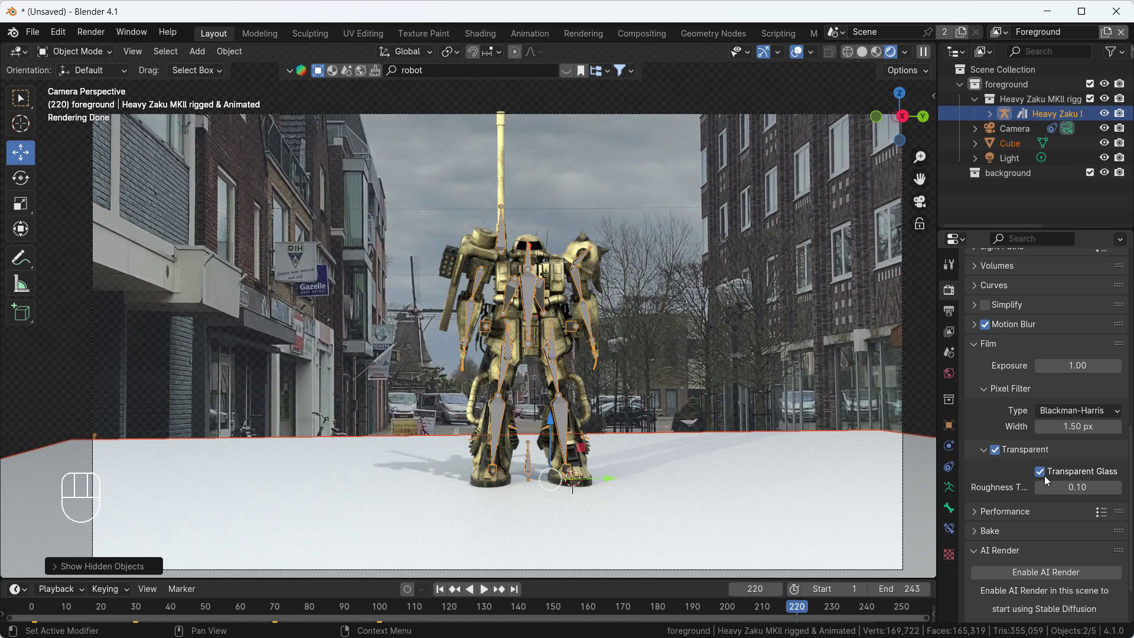
- Delete the scene's Light object so only the environment lights the robot
{"action": "left_click", "coordinate": [1006, 164]}
{"action": "key", "text": "Delete"}
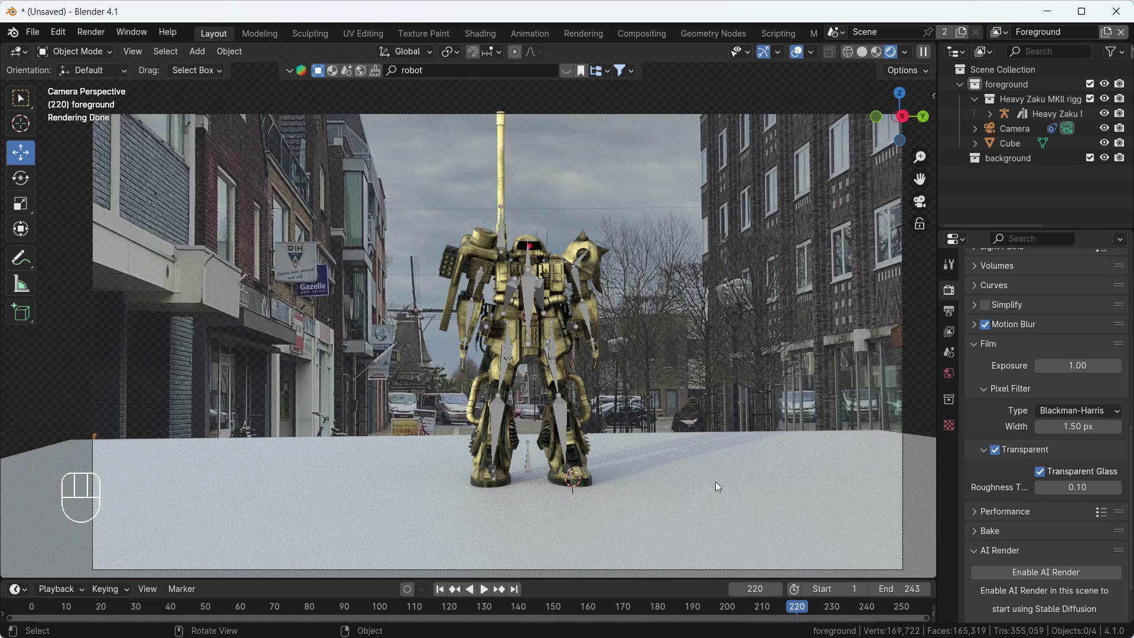
- In the ground plane's Object Visibility settings, enable Mask > Shadow Catcher
{"action": "left_click", "coordinate": [669, 489]}
{"action": "left_click", "coordinate": [952, 430]}
{"action": "left_click", "coordinate": [980, 559]}
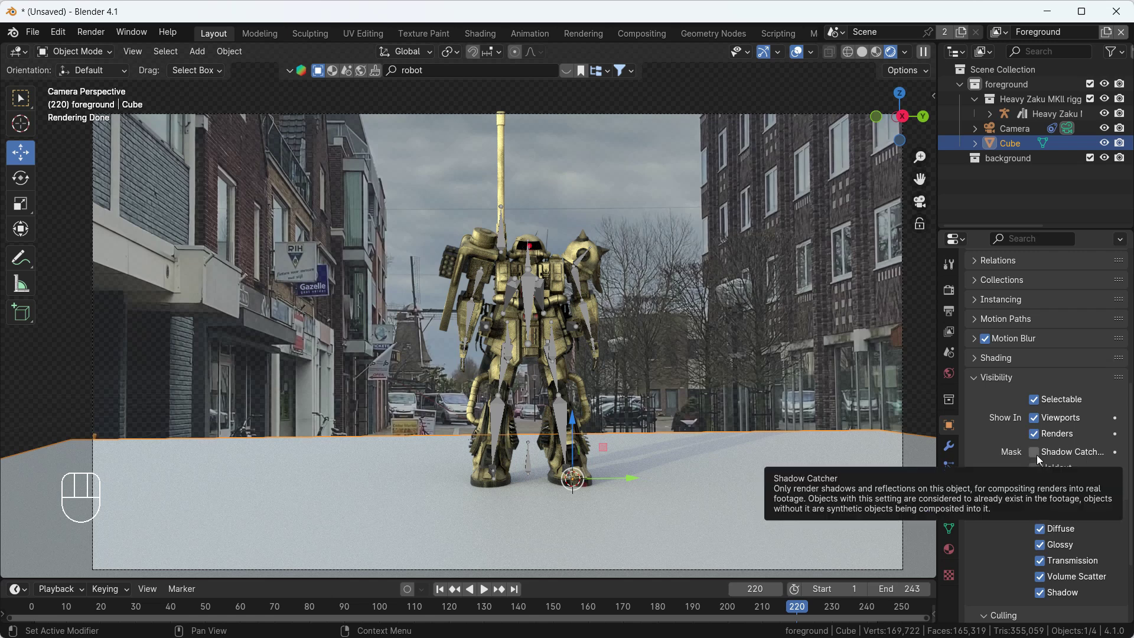
{"action": "left_click", "coordinate": [1040, 457]}
{"action": "left_click", "coordinate": [746, 332]}
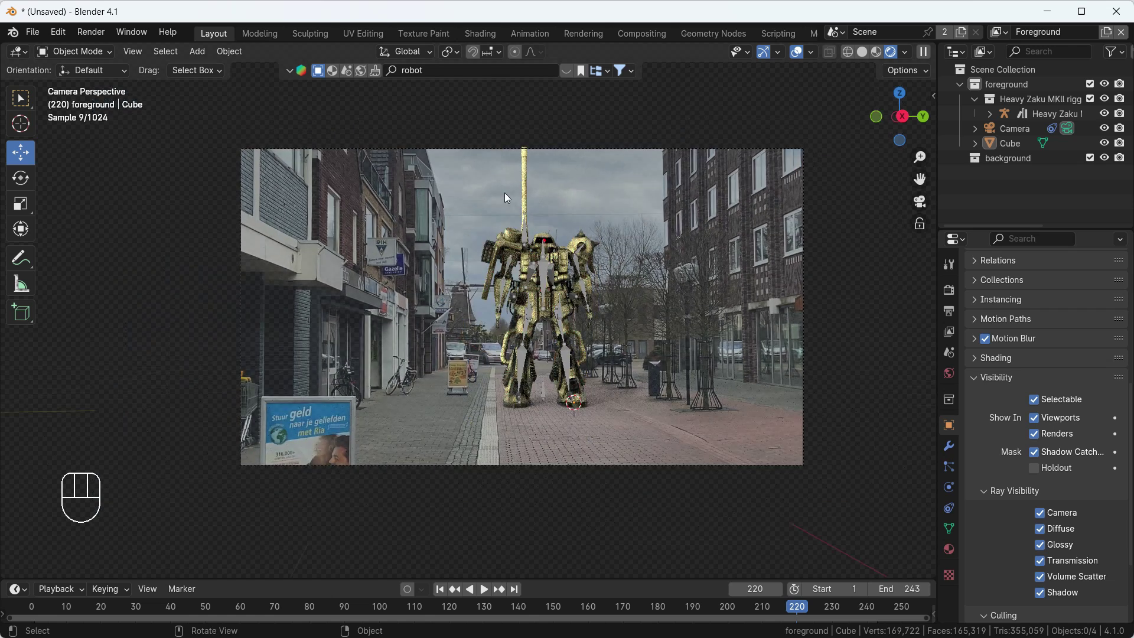
- Select the camera before applying the Over The Factory HDRI at strength 3
{"action": "left_click", "coordinate": [1030, 132]}
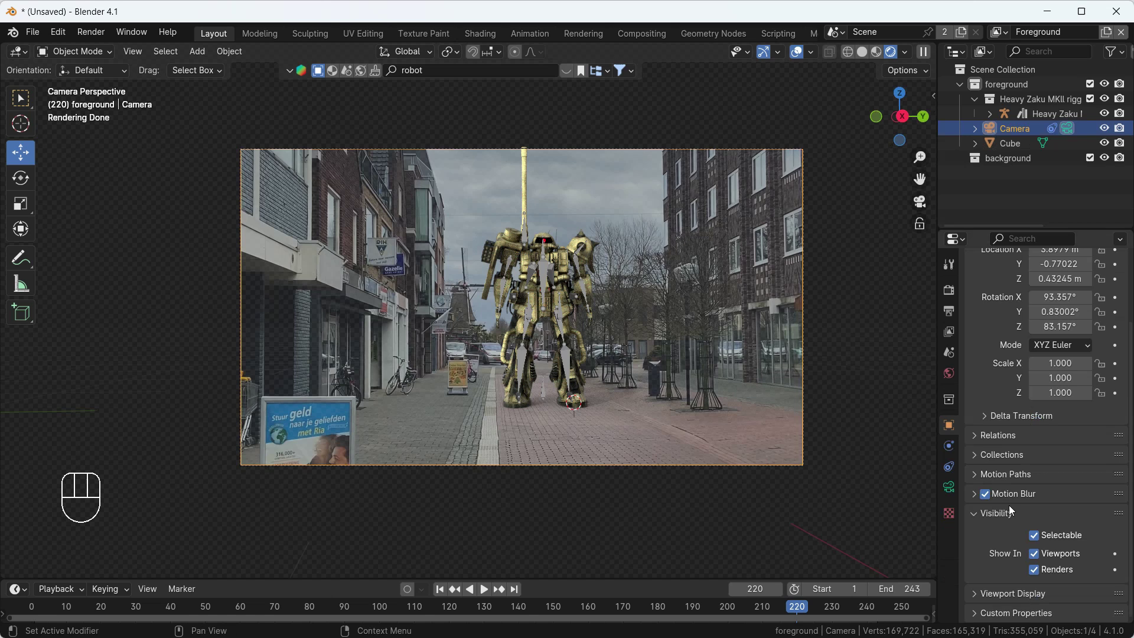
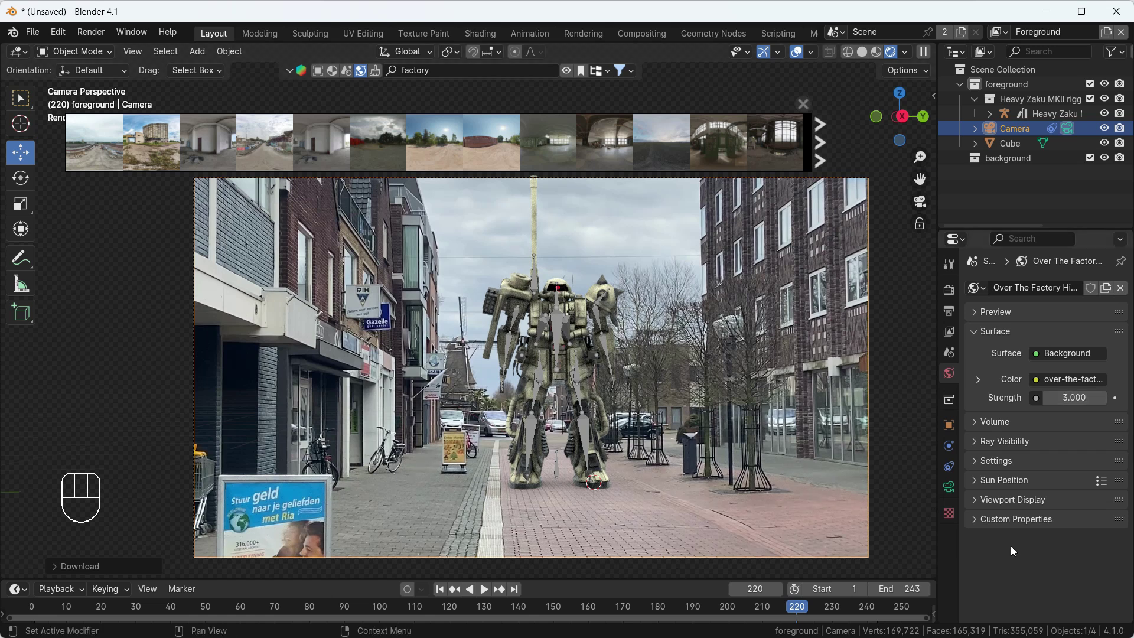
- Expand the world background image's texture and mapping settings under the HDRI at strength 3
{"action": "left_click", "coordinate": [979, 427]}
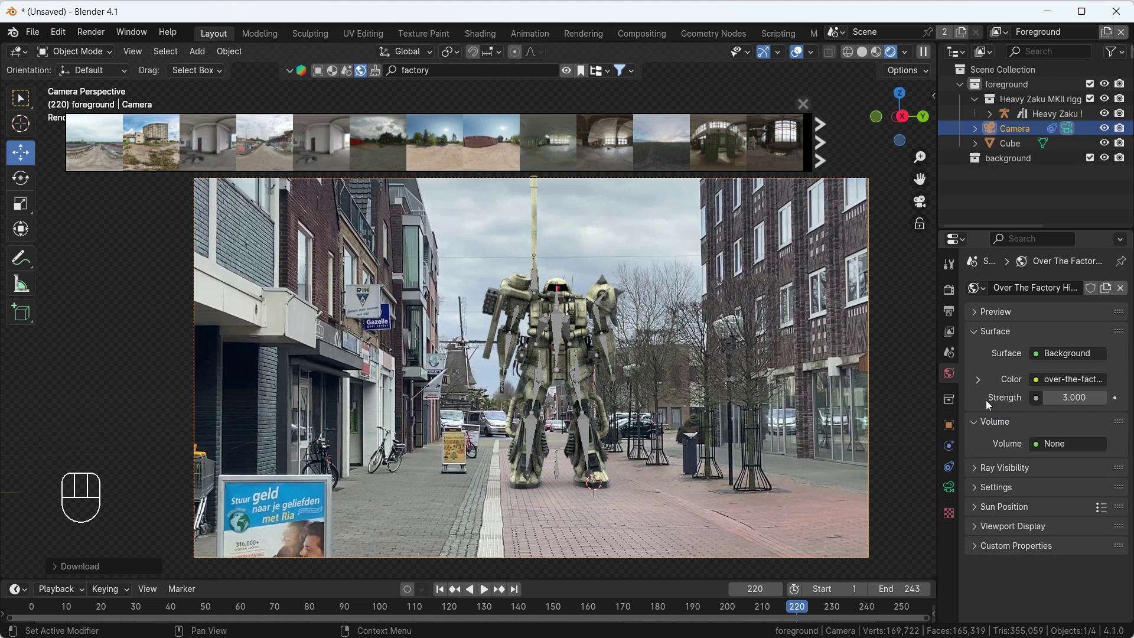
{"action": "left_click", "coordinate": [983, 426]}
{"action": "left_click", "coordinate": [981, 384]}
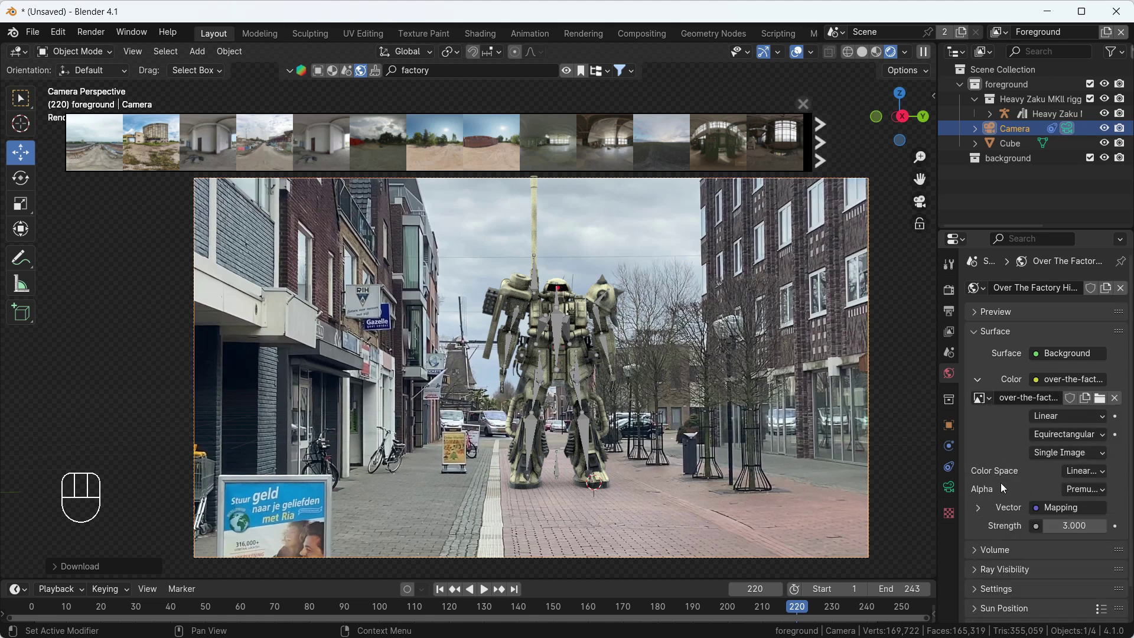
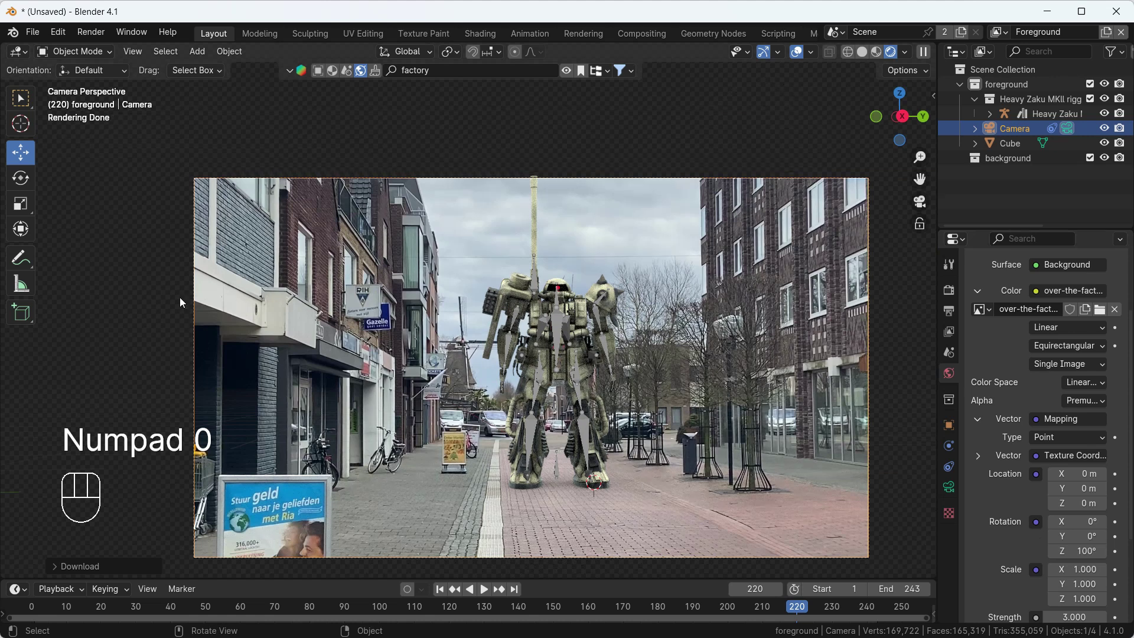
{"action": "middle_click", "coordinate": [602, 363]}
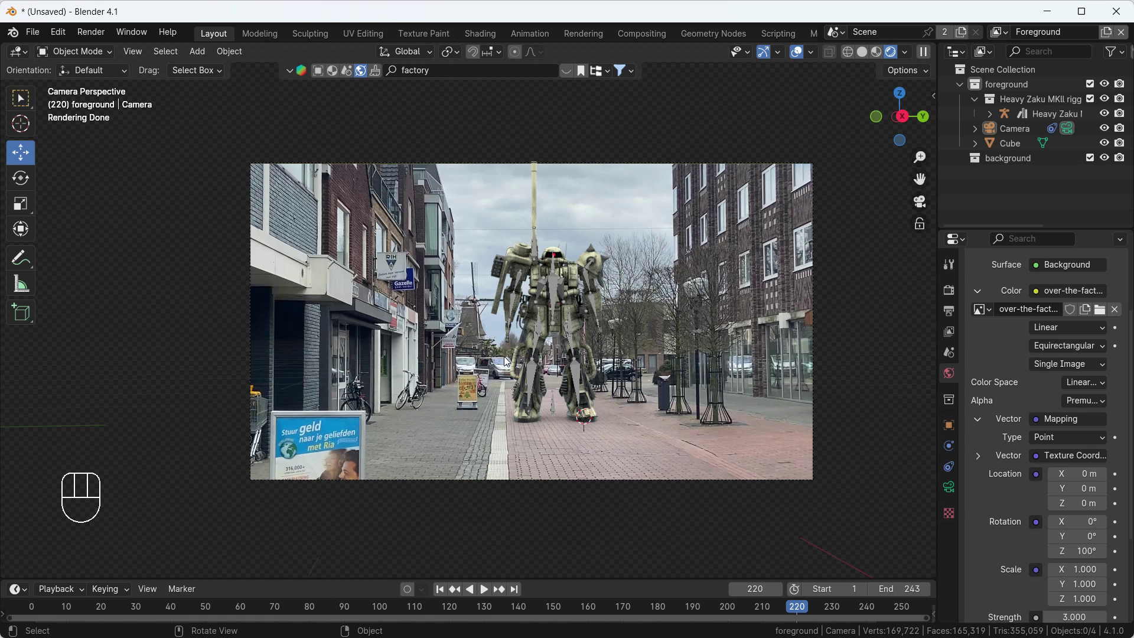
- Play the composited animation from frame 1 and stop it around frame 15
{"action": "key", "text": "space"}
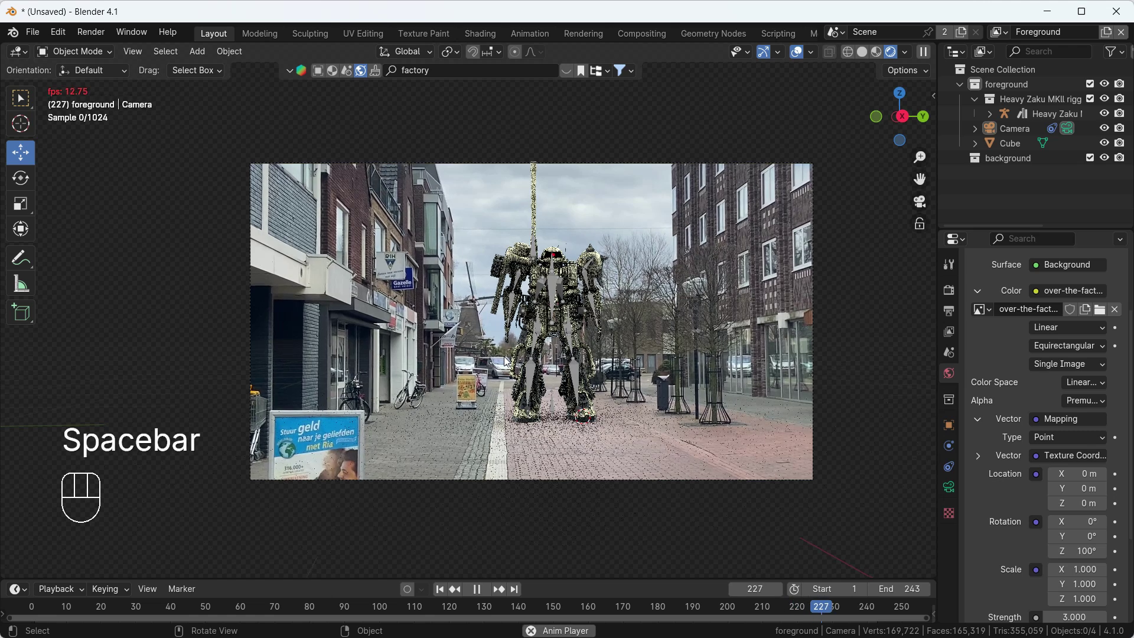
{"action": "key", "text": "space"}
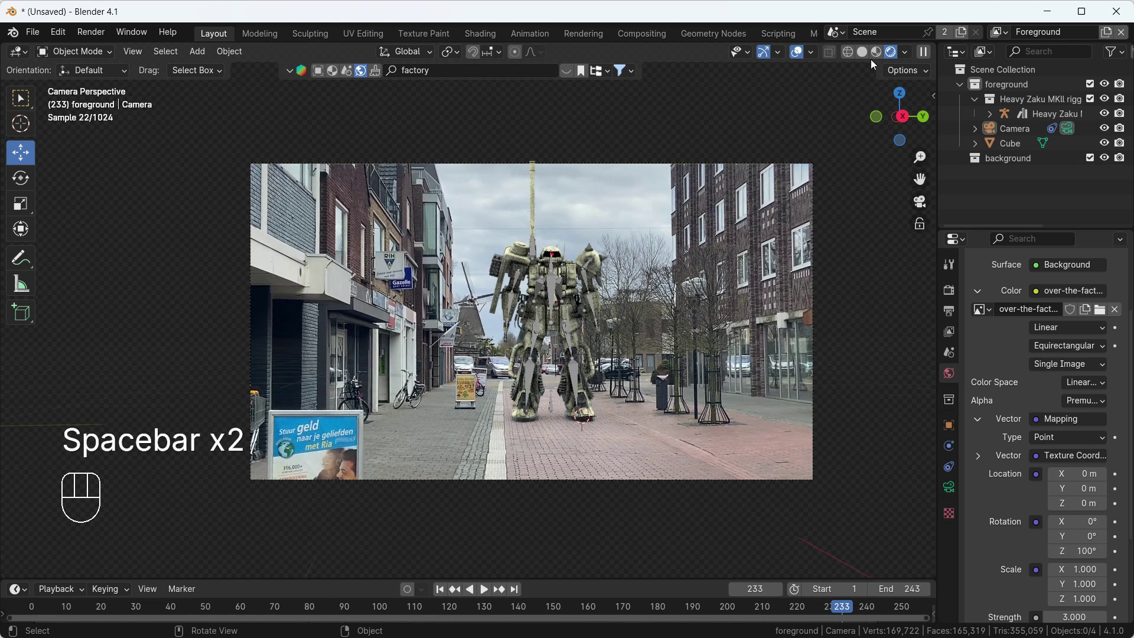
{"action": "left_click", "coordinate": [438, 587]}
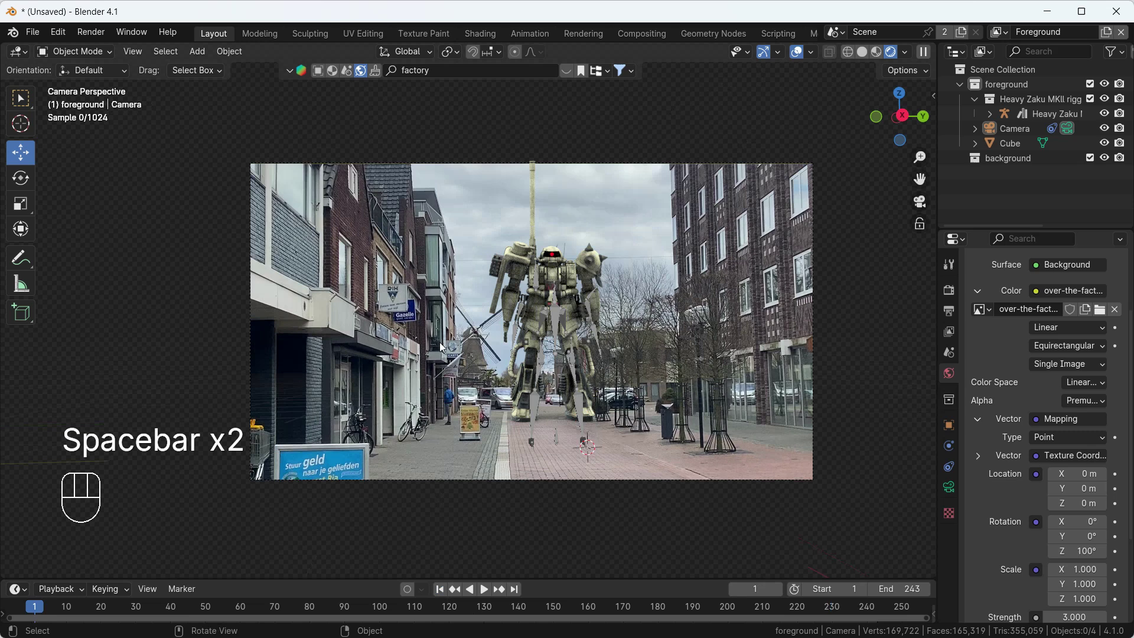
{"action": "key", "text": "space"}
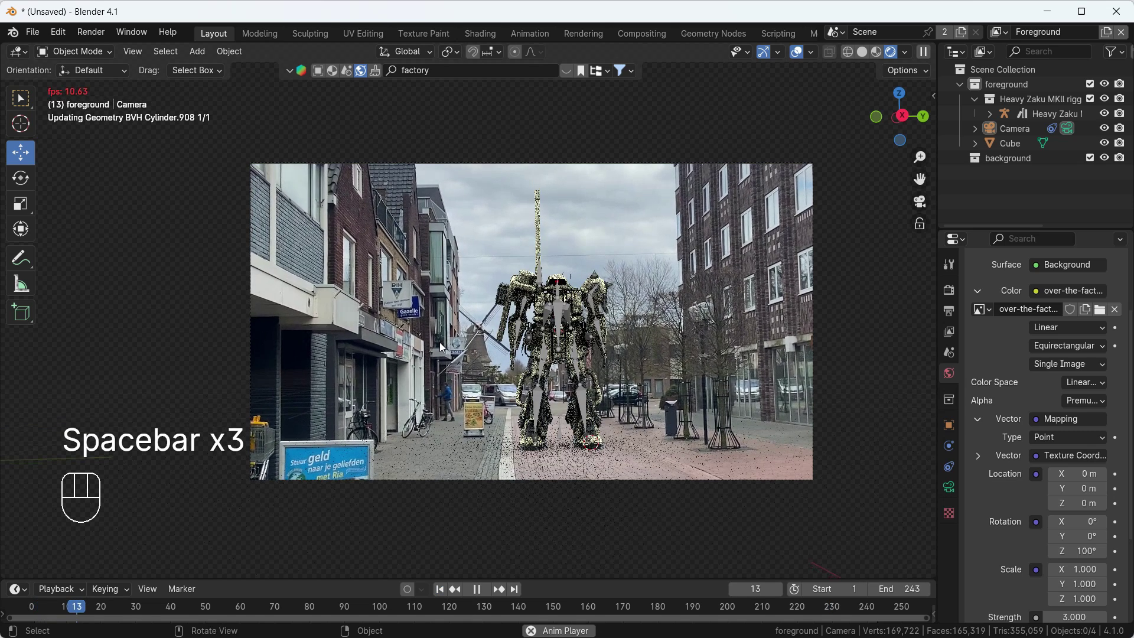
{"action": "key", "text": "space"}
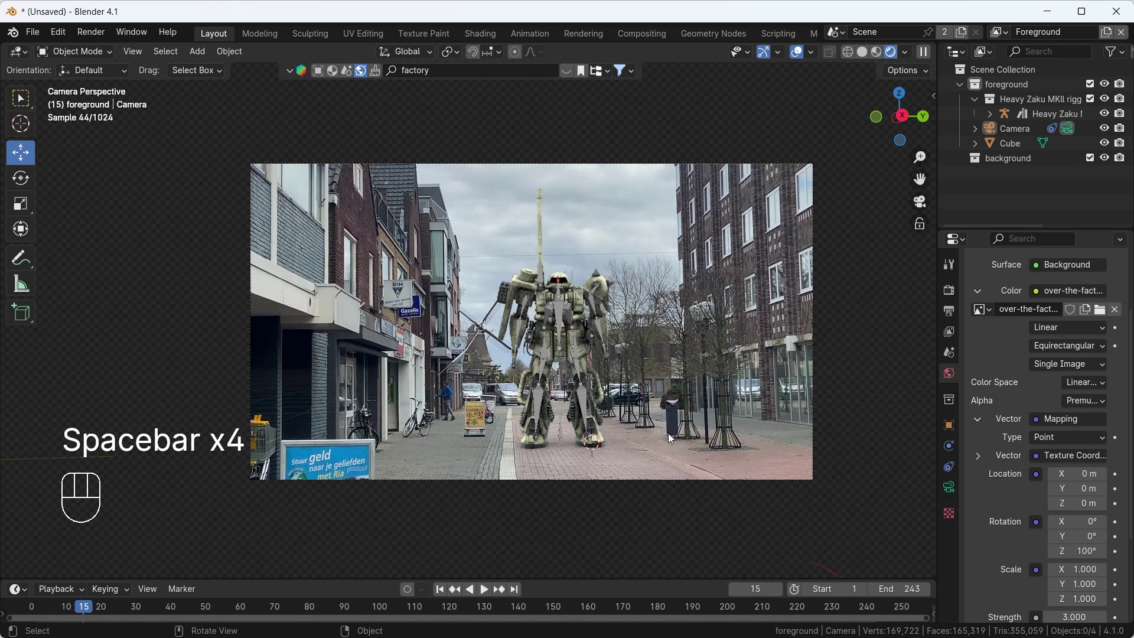